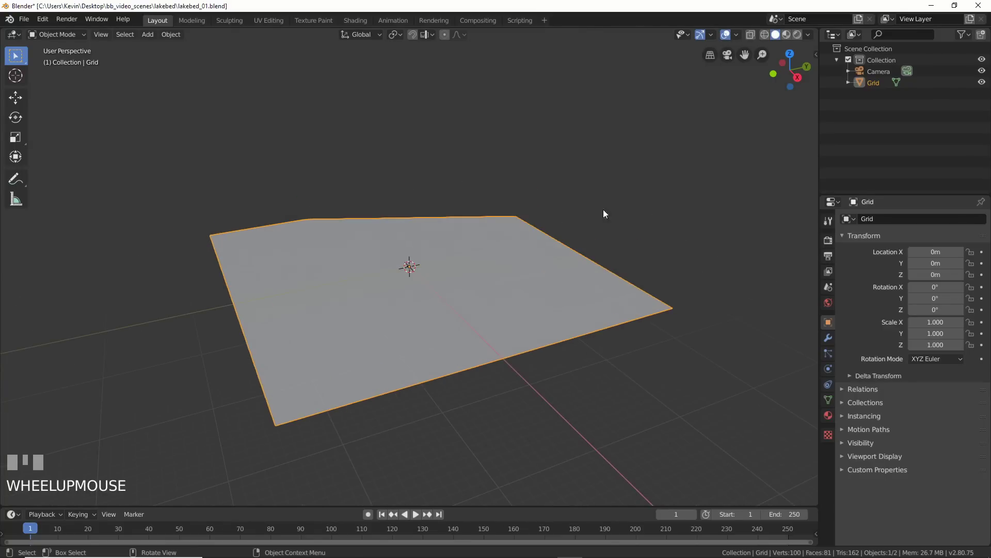
- Select the Camera, raise the clip end to 10000 m and view its lens settings
{"action": "left_click_drag", "start_coordinate": [818, 59], "coordinate": [883, 74]}
{"action": "key", "text": "KP_0"}
{"action": "key", "text": "Return"}
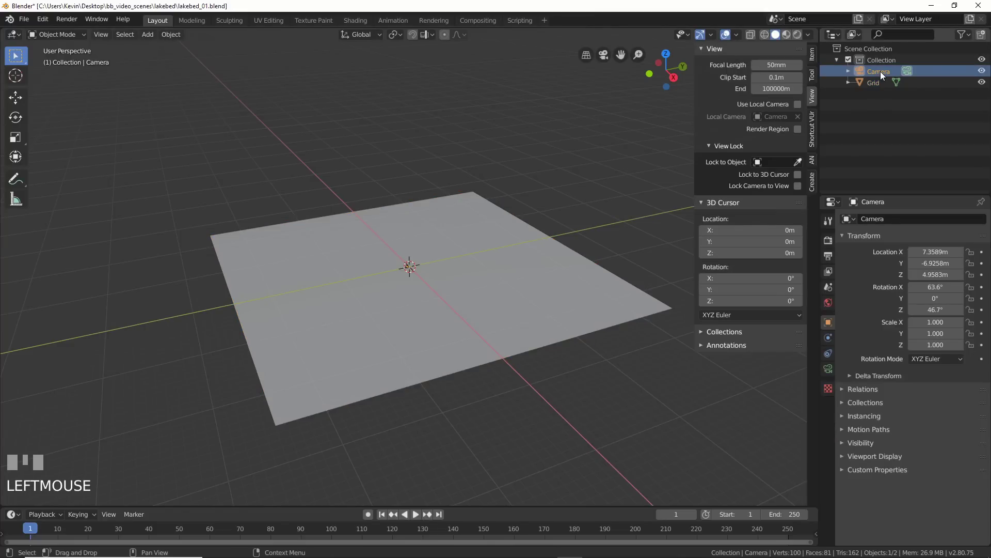
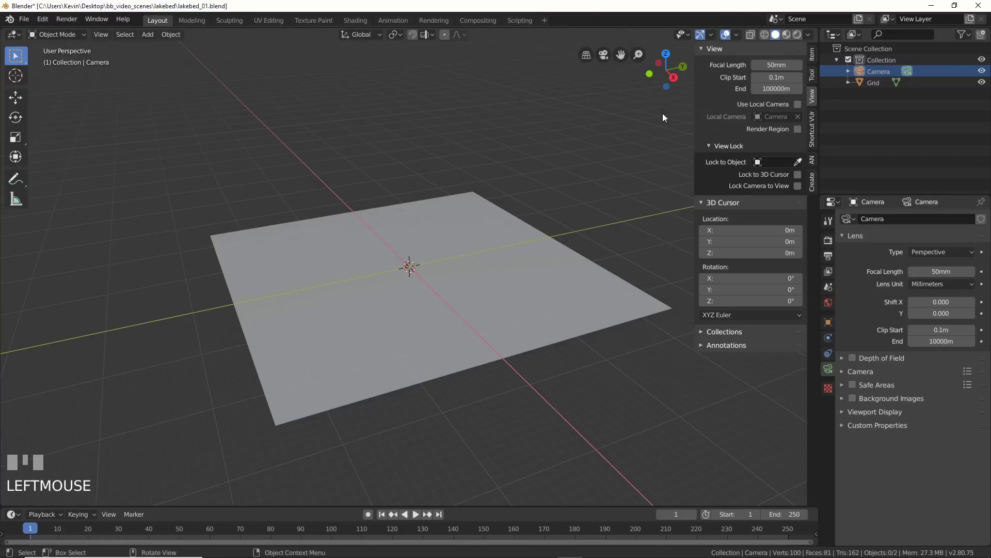
{"action": "key", "text": "n"}
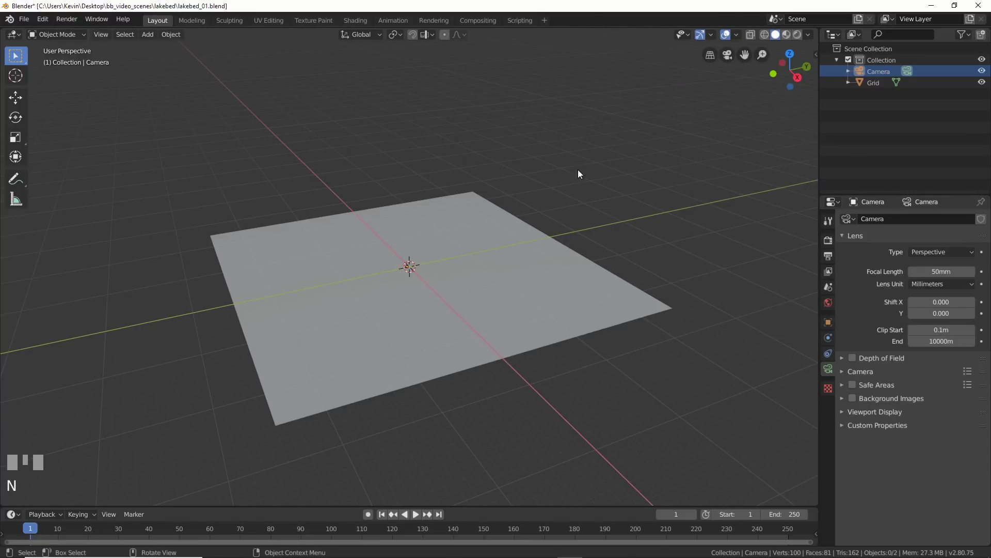
- Place the camera at 0, 0, 1.5 m with Rotation X 90° so it looks level across the ground
{"action": "left_click_drag", "start_coordinate": [819, 61], "coordinate": [409, 274]}
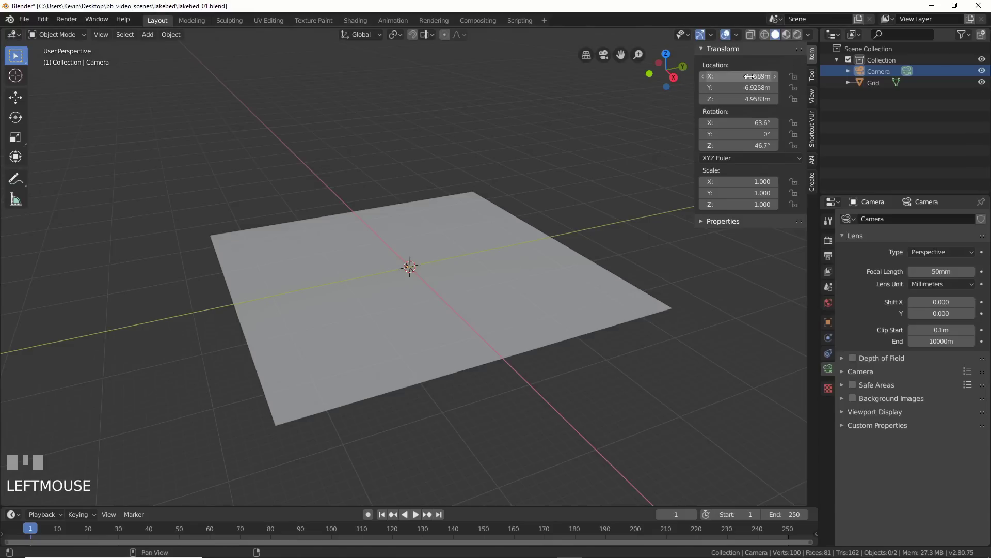
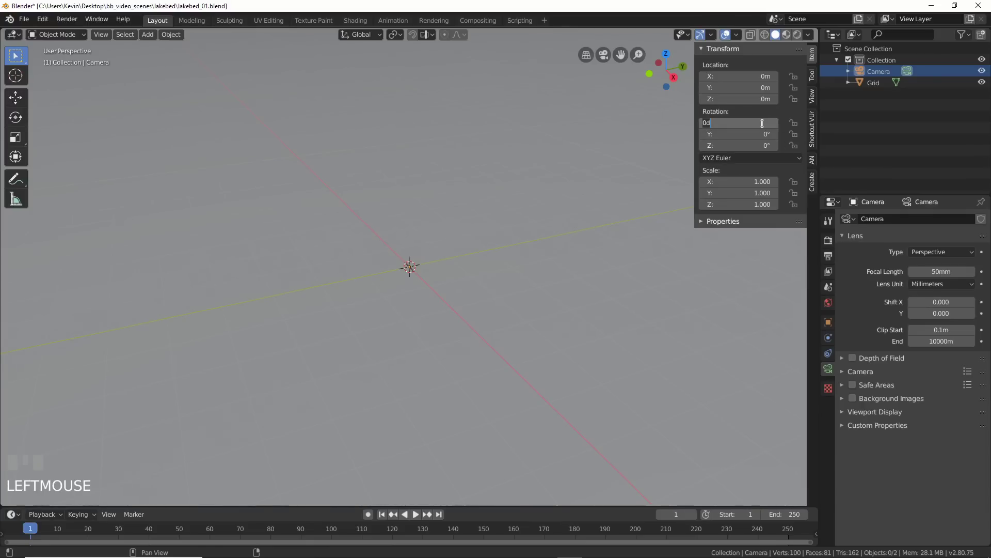
{"action": "key", "text": "Return"}
{"action": "left_click_drag", "start_coordinate": [409, 261], "coordinate": [221, 171]}
{"action": "key", "text": "Return"}
- Pull the camera back to about Y −249 m and look through it toward the horizon
{"action": "scroll", "scroll_direction": "down", "scroll_amount": 3}
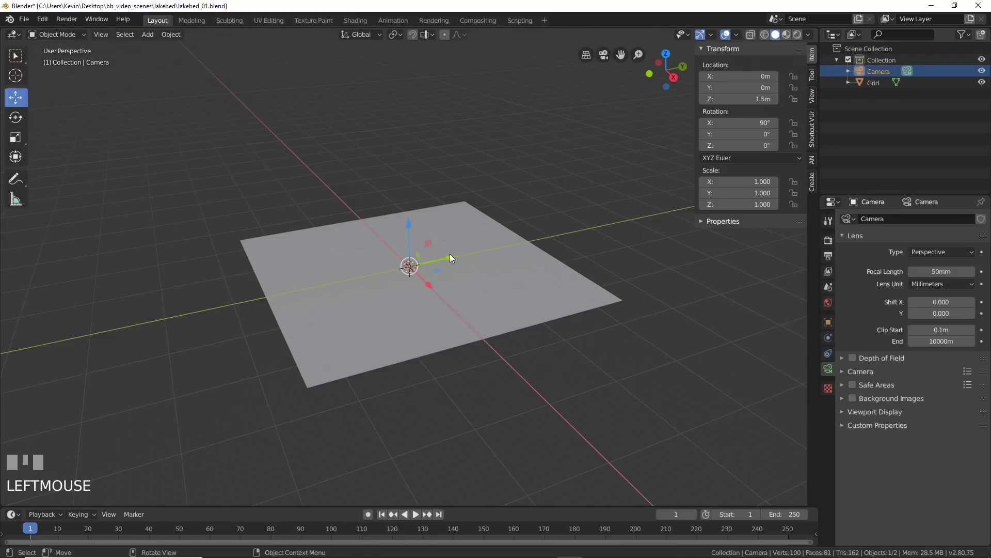
{"action": "left_click_drag", "start_coordinate": [452, 258], "coordinate": [576, 127]}
{"action": "key", "text": "KP_0"}
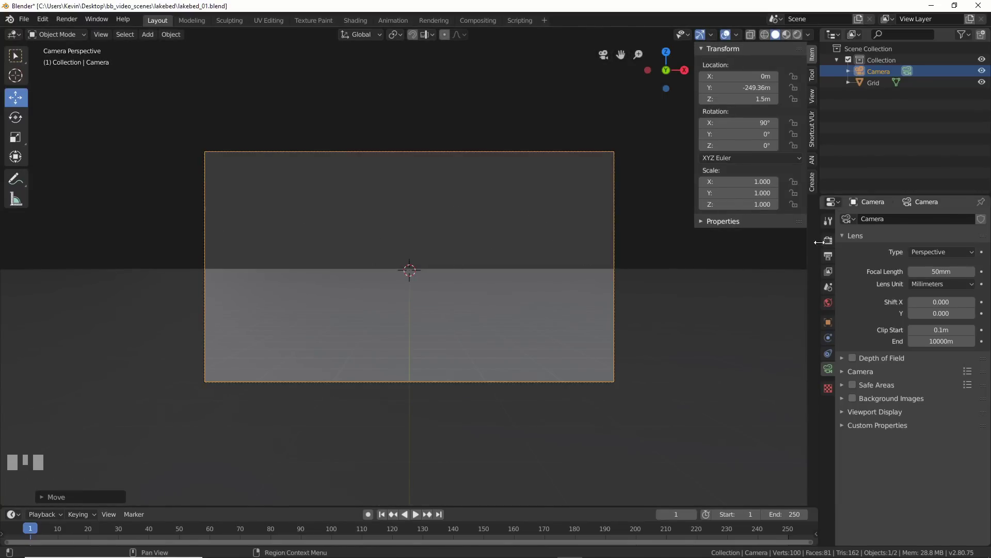
- Set the render engine to Cycles with GPU Compute as the device
{"action": "key", "text": "n"}
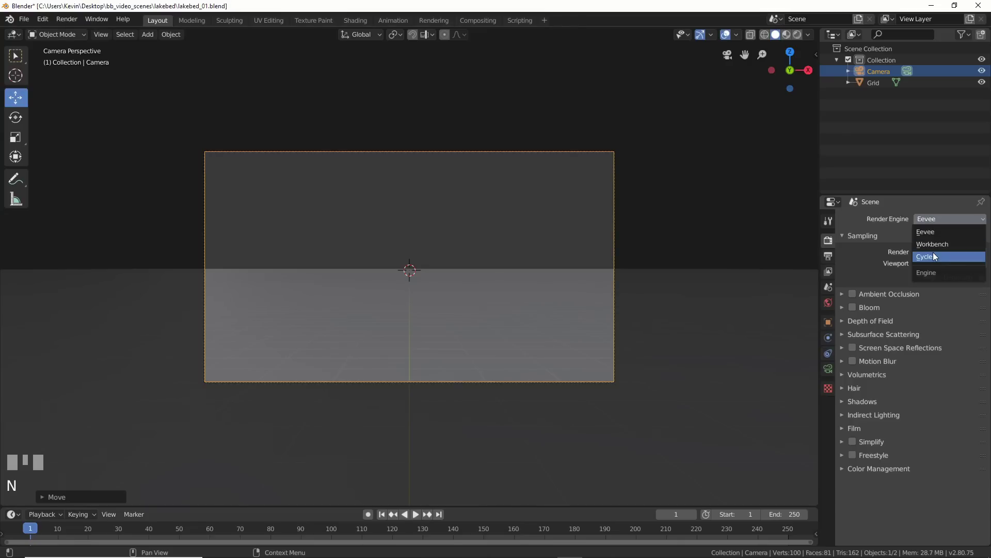
{"action": "left_click_drag", "start_coordinate": [923, 257], "coordinate": [800, 36]}
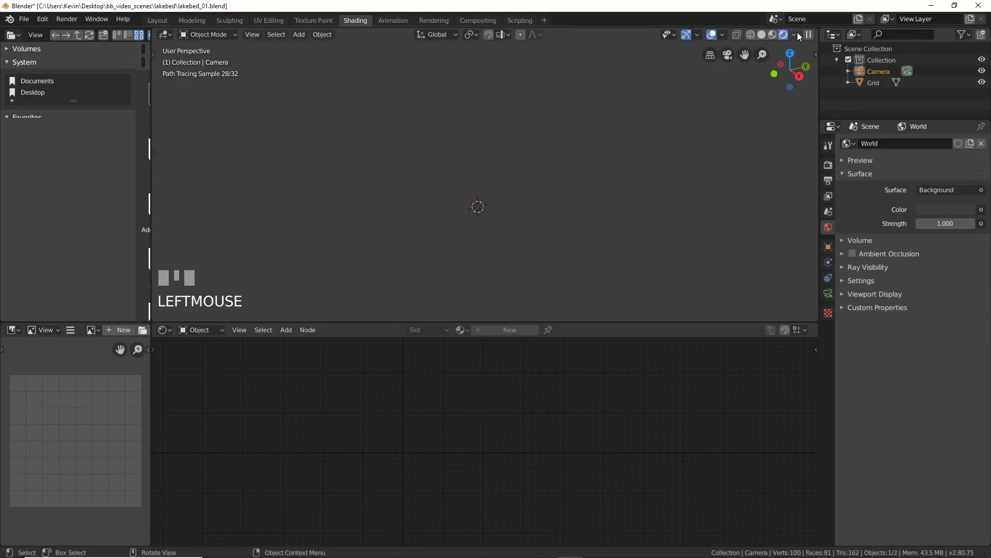
- Feed an Environment Texture node into the world's Background colour in the Shading workspace
{"action": "key", "text": "KP_0"}
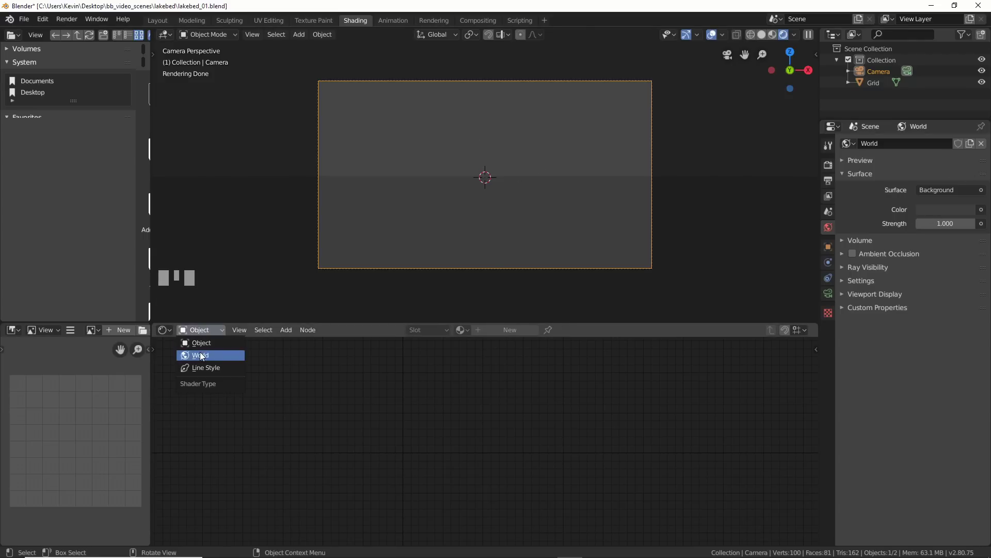
{"action": "left_click_drag", "start_coordinate": [201, 356], "coordinate": [490, 413]}
{"action": "key", "text": "ctrl+t"}
- Load quarry_02_4k.hdr as the world sky and attach a Mapping node to orient the clouds
{"action": "left_click", "coordinate": [512, 407]}
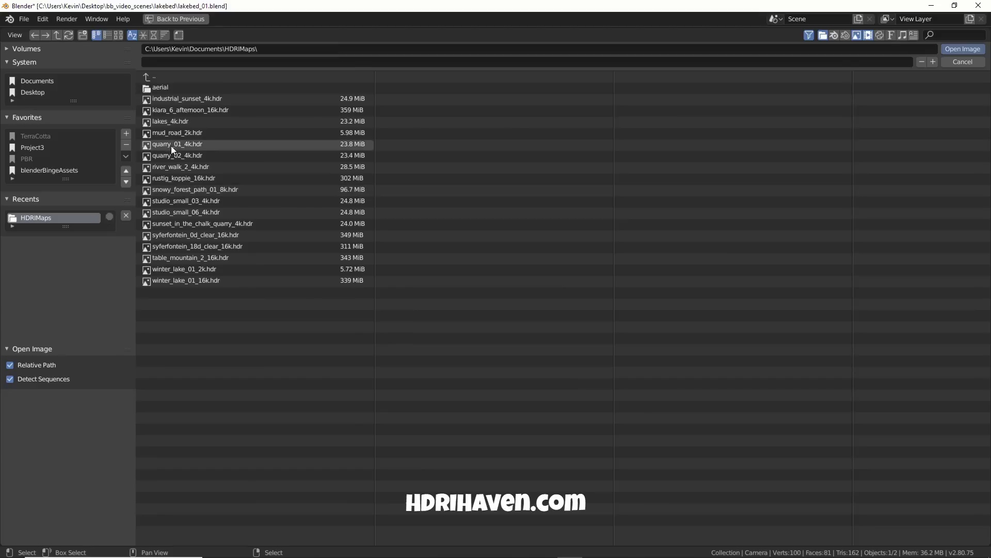
{"action": "left_click", "coordinate": [169, 156]}
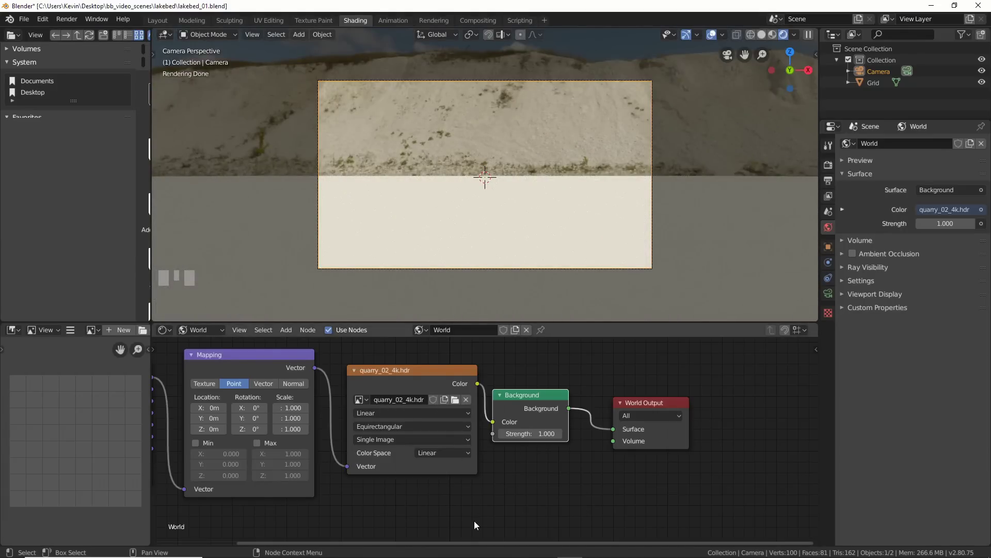
{"action": "left_click_drag", "start_coordinate": [457, 306], "coordinate": [334, 377]}
{"action": "left_click", "coordinate": [334, 377]}
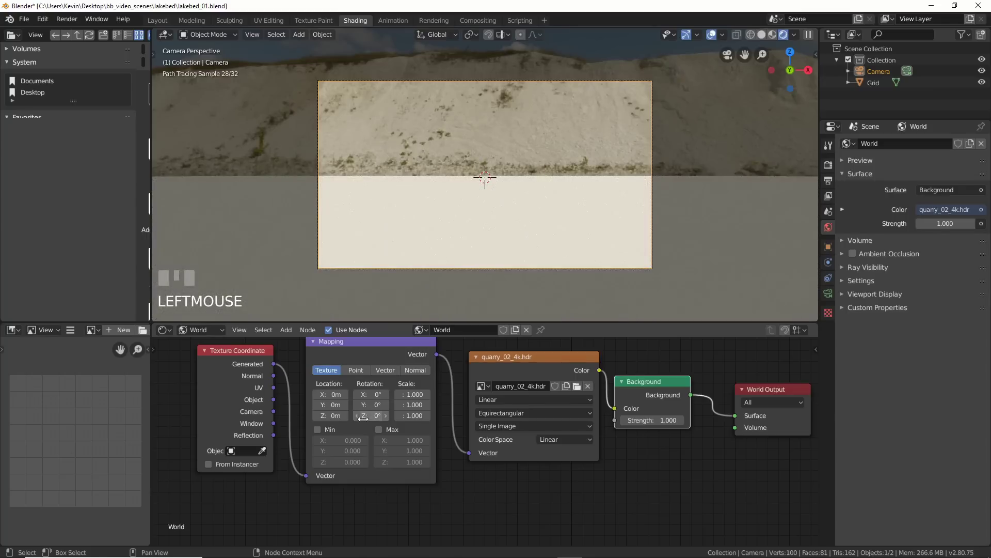
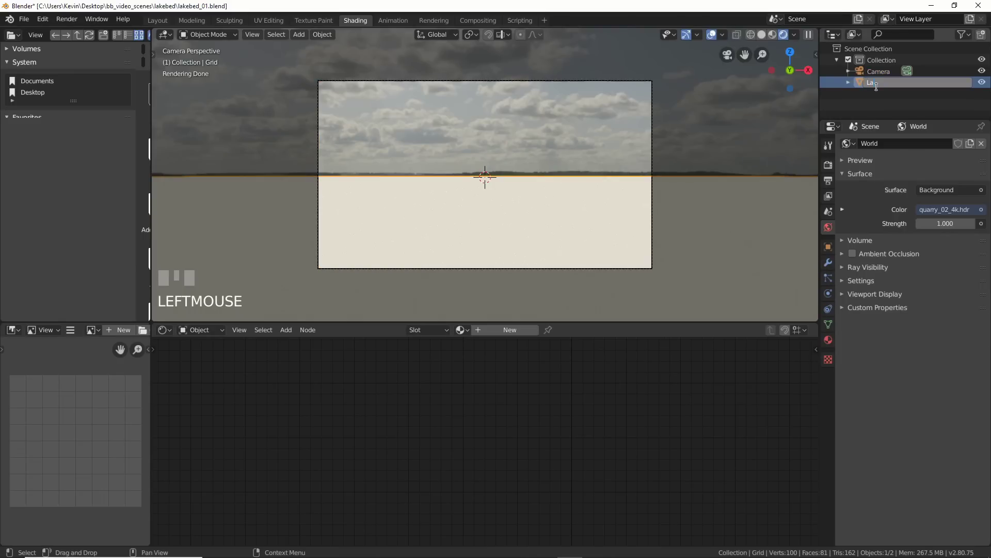
- Rename the Grid plane to Lake and give it a new material, Material.001
{"action": "left_click_drag", "start_coordinate": [880, 90], "coordinate": [517, 444]}
{"action": "key", "text": "Return"}
{"action": "left_click_drag", "start_coordinate": [518, 444], "coordinate": [548, 388]}
{"action": "left_click_drag", "start_coordinate": [548, 388], "coordinate": [842, 57]}
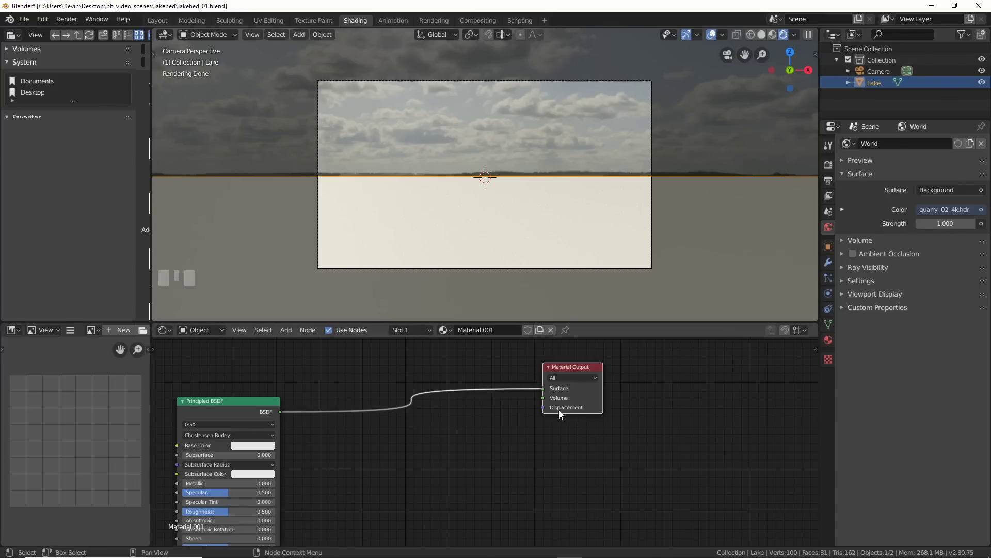
- Set Lake's displacement to Displacement Only and add an adaptive Subdivision Surface modifier
{"action": "left_click_drag", "start_coordinate": [835, 171], "coordinate": [833, 347]}
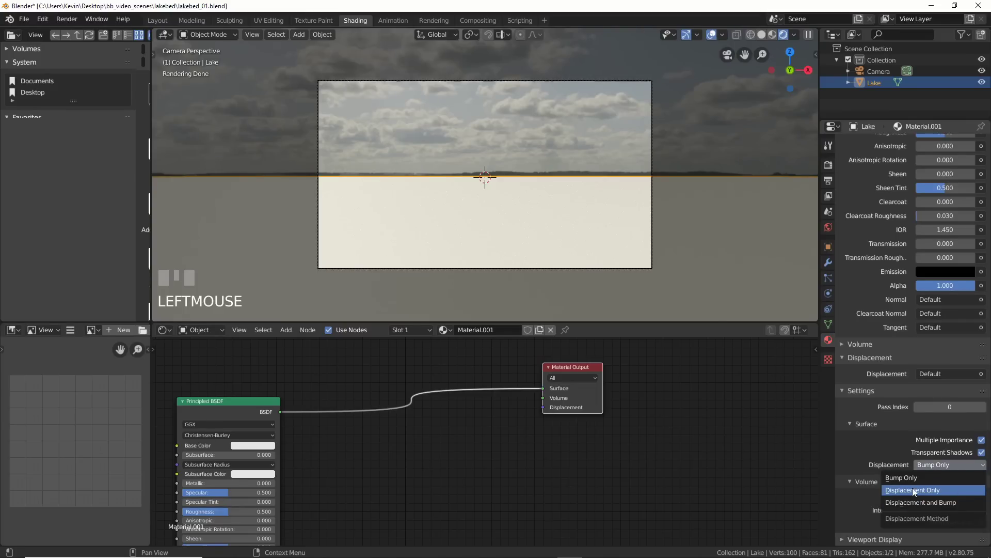
{"action": "left_click_drag", "start_coordinate": [930, 506], "coordinate": [851, 220]}
{"action": "scroll", "scroll_direction": "up", "scroll_amount": 3}
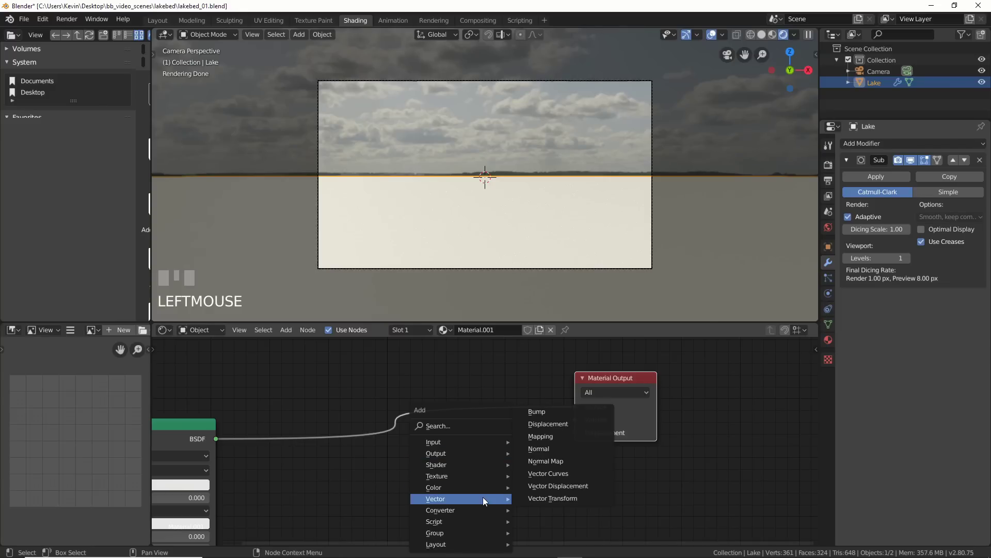
- Add a Displacement node on the material output, its Height driven by a mapped Image Texture's colour
{"action": "key", "text": "shift+a"}
{"action": "middle_click", "coordinate": [551, 429]}
{"action": "left_click", "coordinate": [456, 443]}
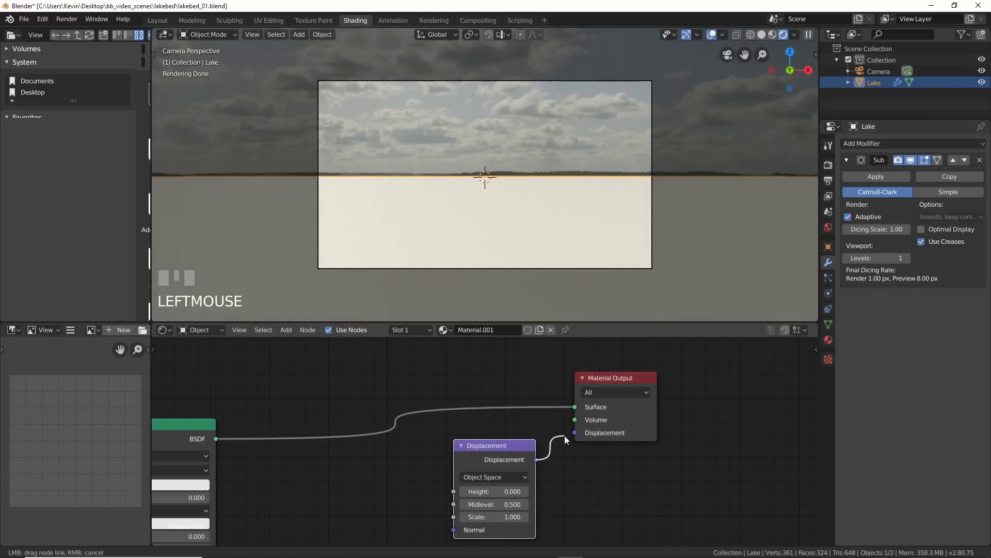
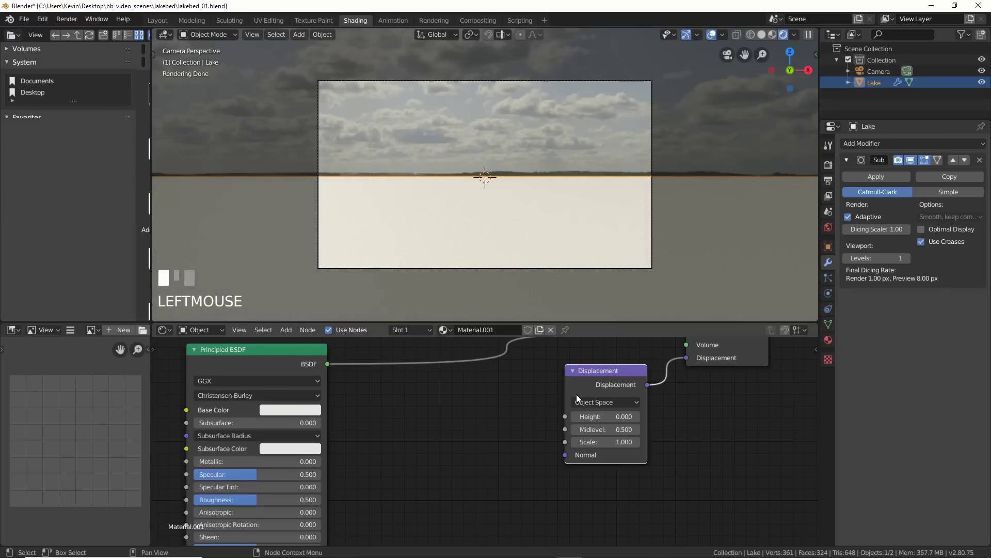
{"action": "key", "text": "ctrl+t"}
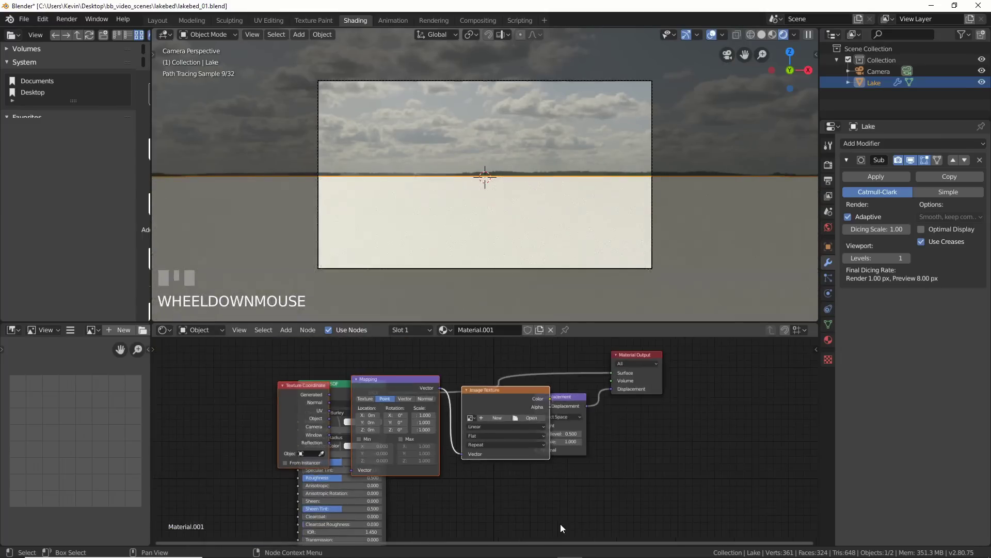
{"action": "left_click_drag", "start_coordinate": [556, 502], "coordinate": [334, 427]}
- Rearrange the Lake material nodes, keeping the image colour feeding displacement height
{"action": "left_click_drag", "start_coordinate": [334, 427], "coordinate": [262, 442]}
{"action": "scroll", "scroll_direction": "up", "scroll_amount": 3}
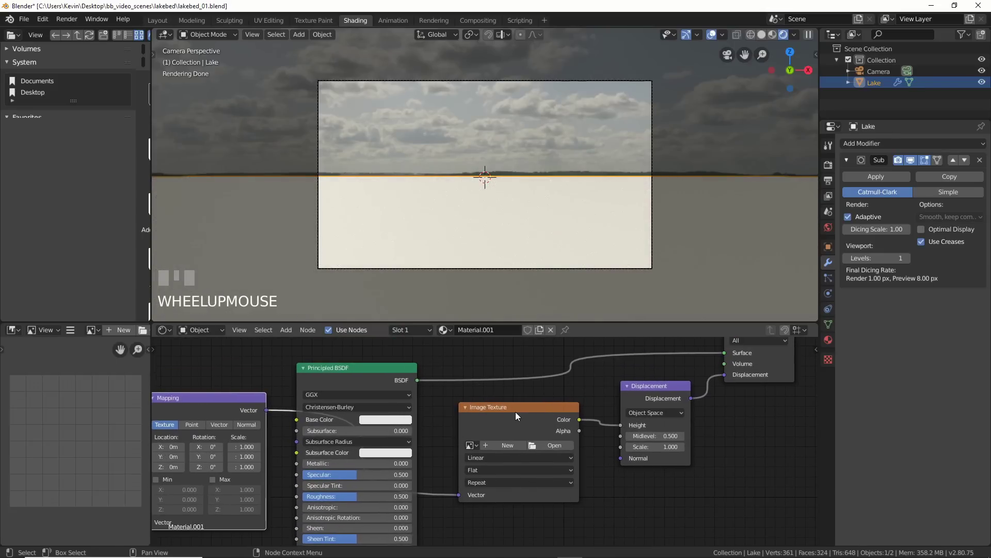
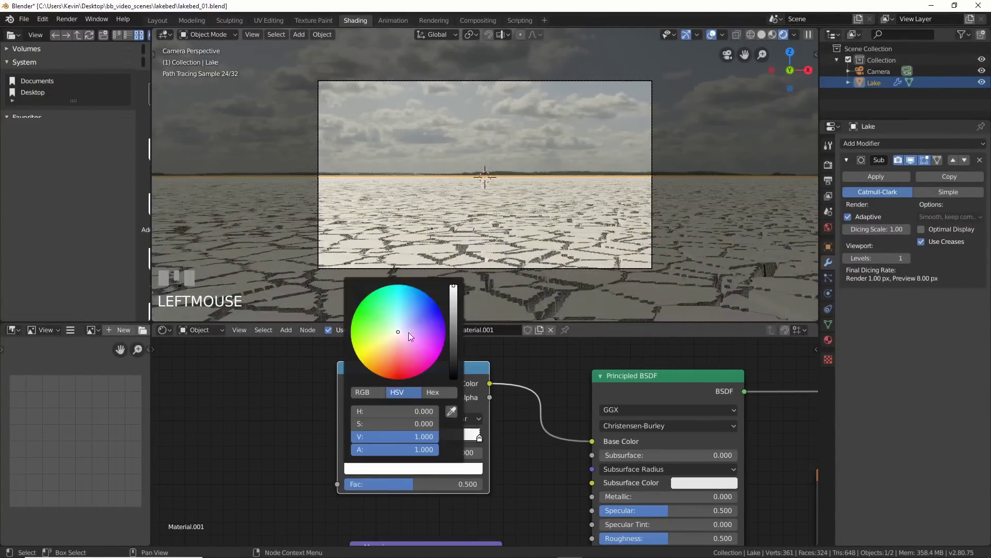
- Colour the ramp dark-to-tan, feed the Crackle Voronoi Fac into it and thin the cracks to stop 0.046
{"action": "left_click_drag", "start_coordinate": [392, 348], "coordinate": [387, 354]}
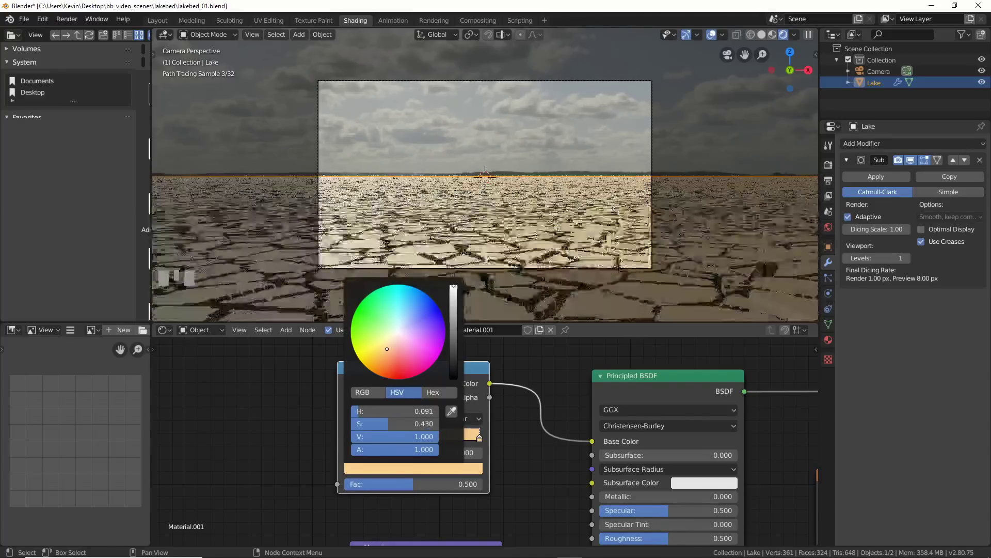
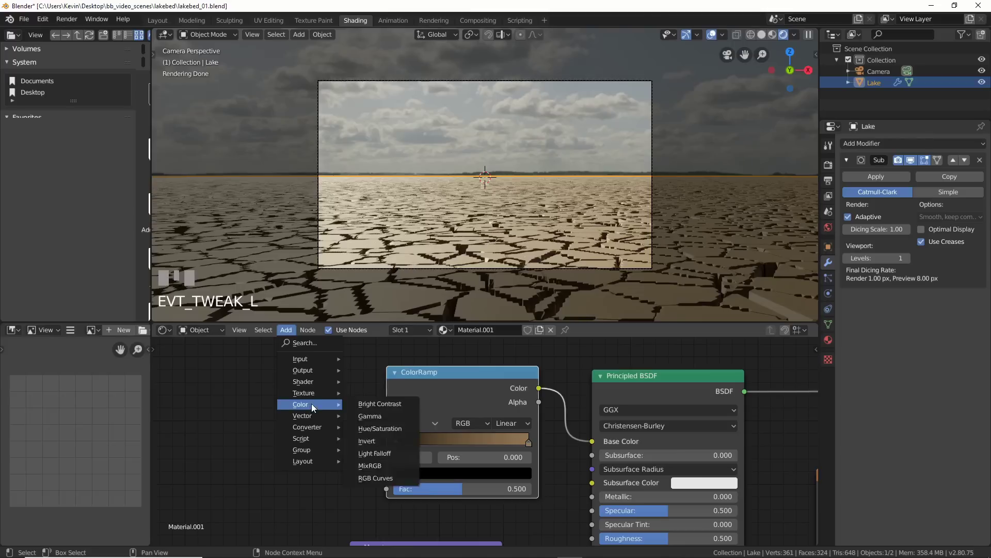
{"action": "left_click_drag", "start_coordinate": [391, 341], "coordinate": [346, 407]}
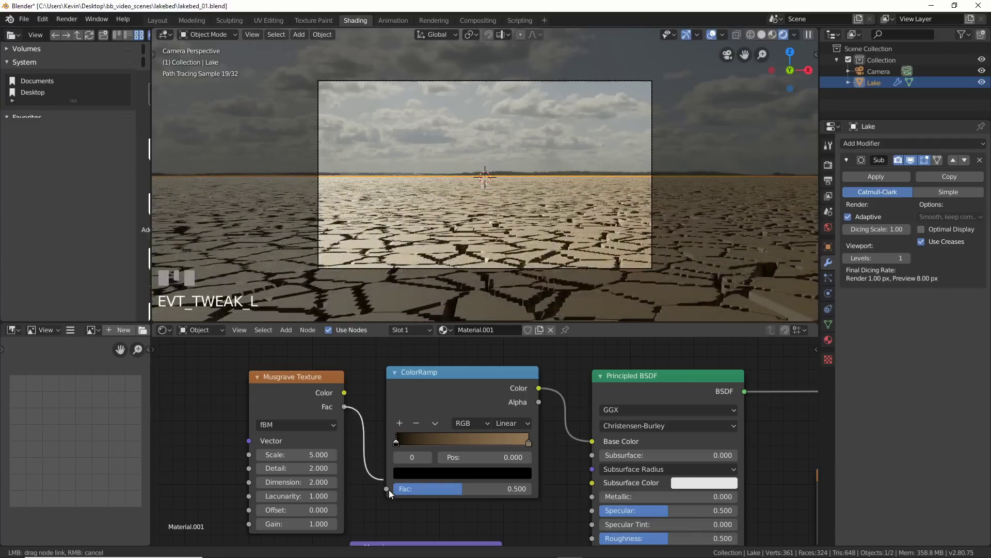
{"action": "scroll", "scroll_direction": "down", "scroll_amount": 3}
{"action": "left_click_drag", "start_coordinate": [421, 497], "coordinate": [379, 444]}
{"action": "left_click_drag", "start_coordinate": [379, 444], "coordinate": [639, 436]}
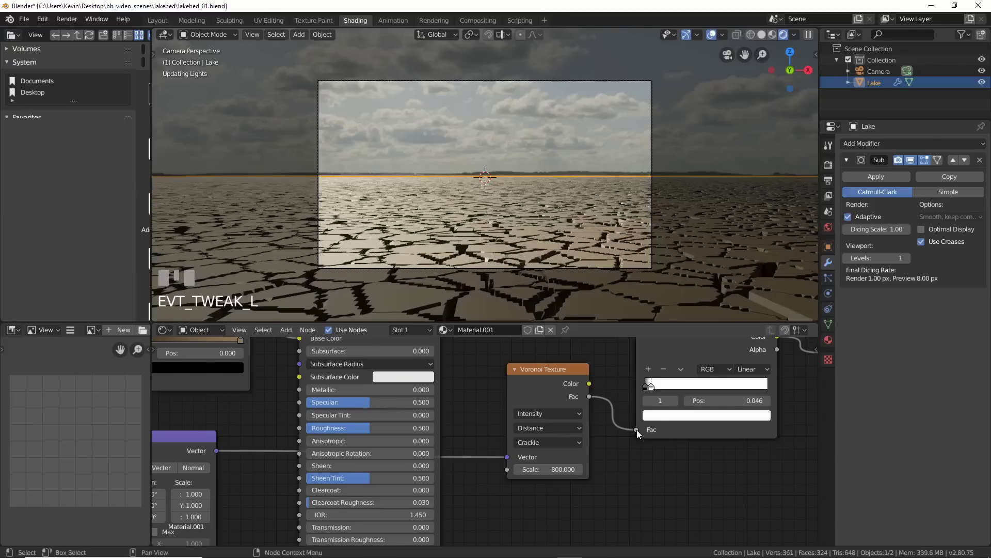
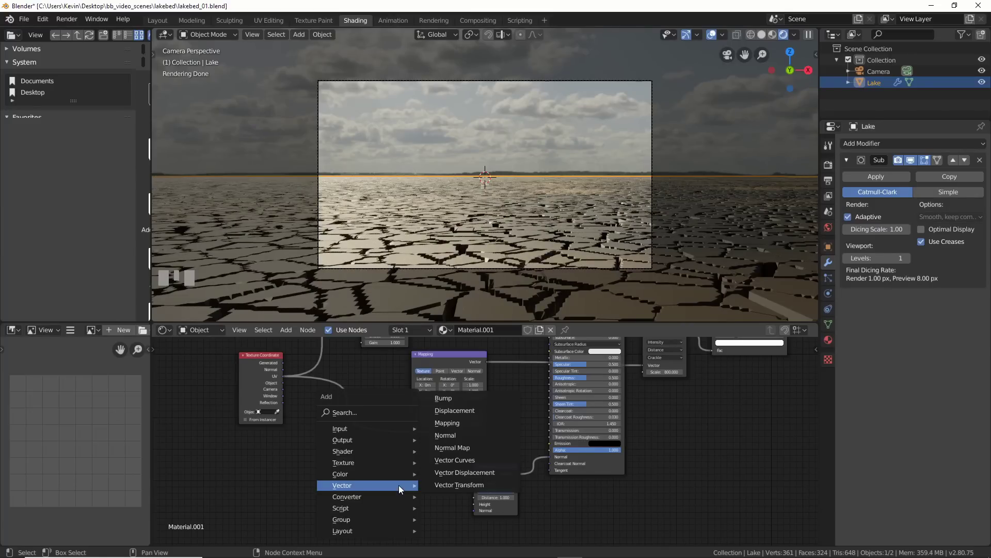
- Add a Bump node driven by the Noise Texture Fac and feed its Normal into the BSDF
{"action": "key", "text": "shift+a"}
{"action": "left_click", "coordinate": [426, 497]}
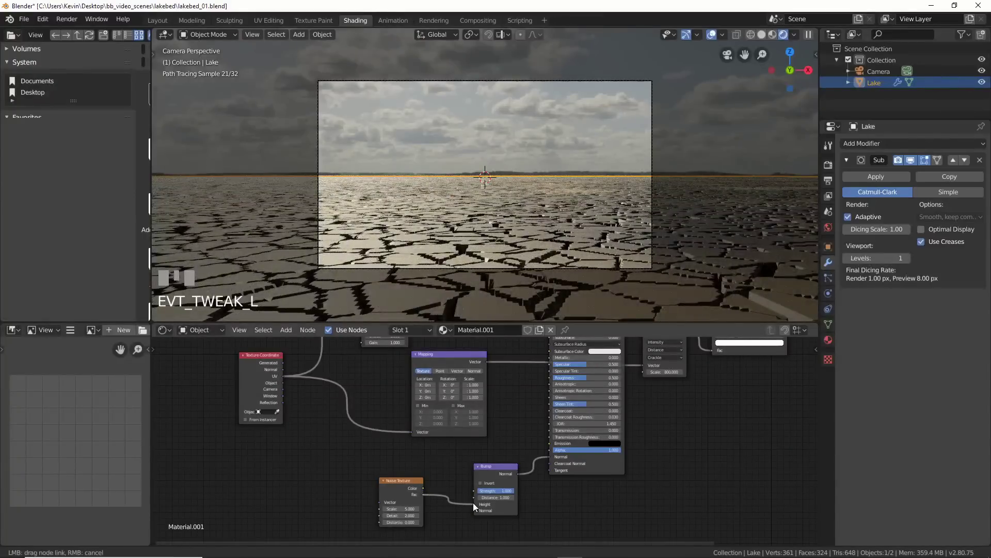
{"action": "left_click_drag", "start_coordinate": [286, 379], "coordinate": [328, 452]}
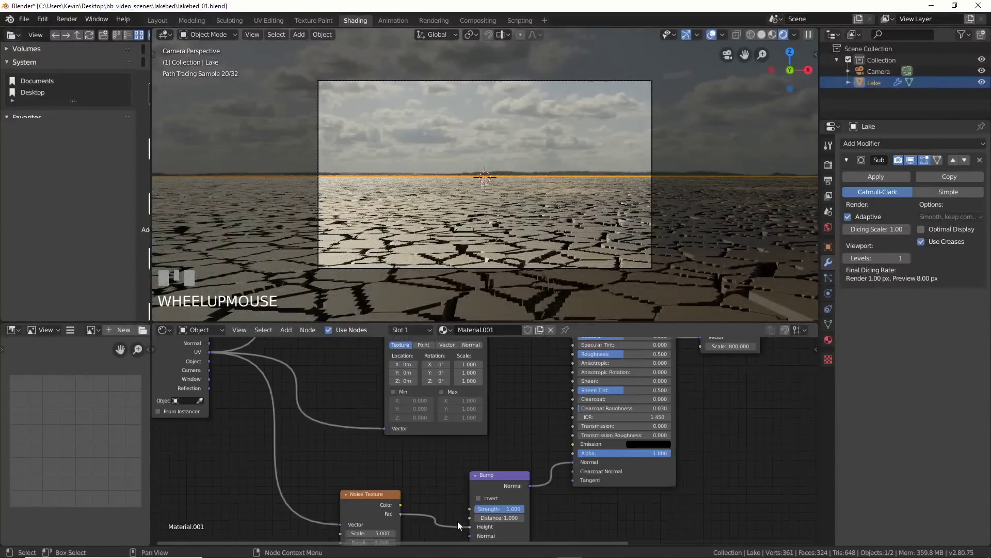
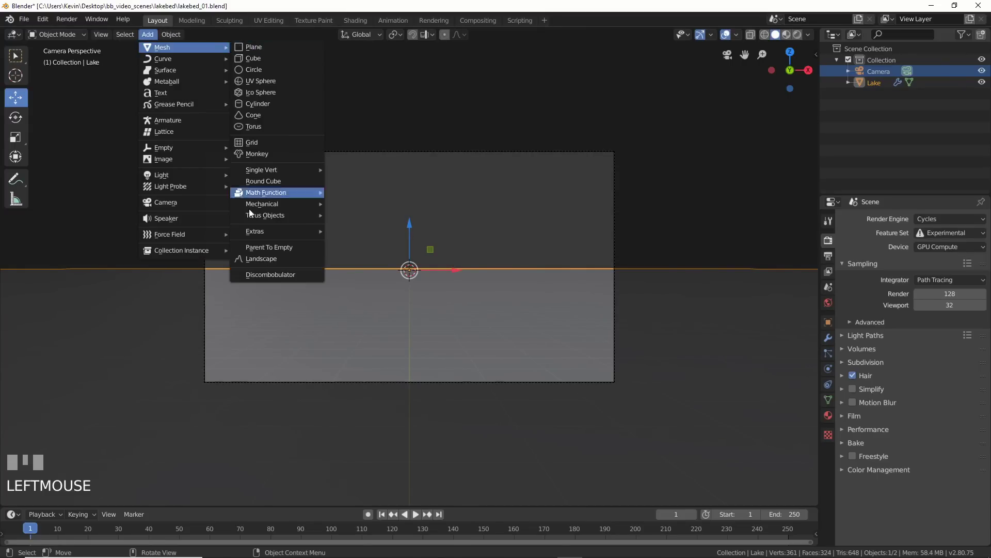
- Add an A.N.T. Landscape mountain mesh and inspect it rising above the horizon in the camera view
{"action": "left_click", "coordinate": [269, 262]}
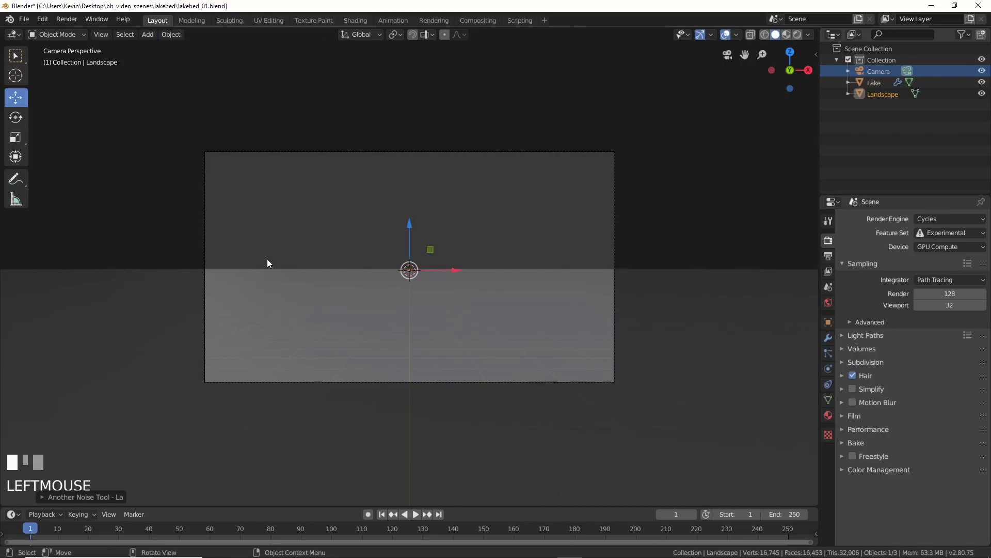
{"action": "left_click_drag", "start_coordinate": [572, 226], "coordinate": [99, 500]}
{"action": "scroll", "scroll_direction": "up", "scroll_amount": 3}
{"action": "scroll", "scroll_direction": "up", "scroll_amount": 3}
{"action": "scroll", "scroll_direction": "up", "scroll_amount": 3}
{"action": "scroll", "scroll_direction": "up", "scroll_amount": 3}
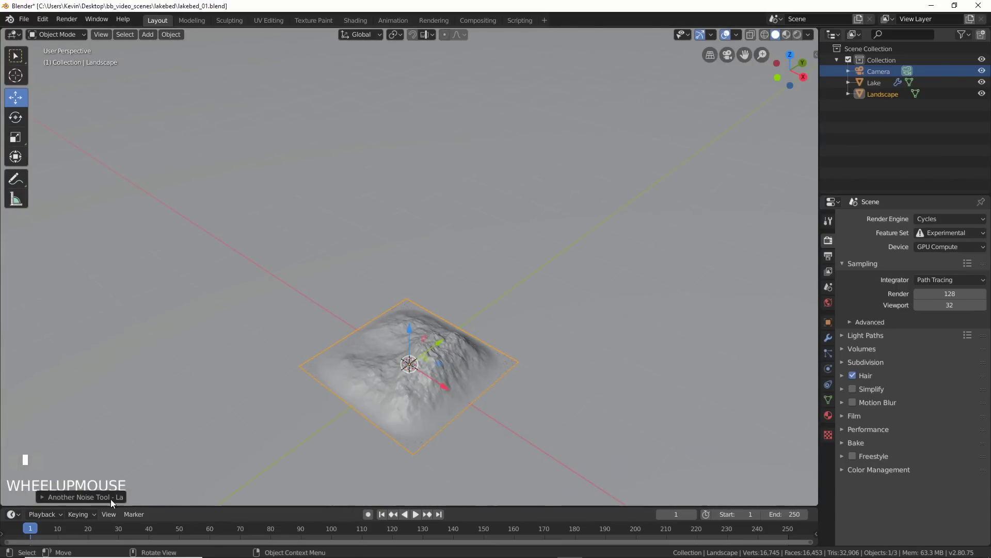
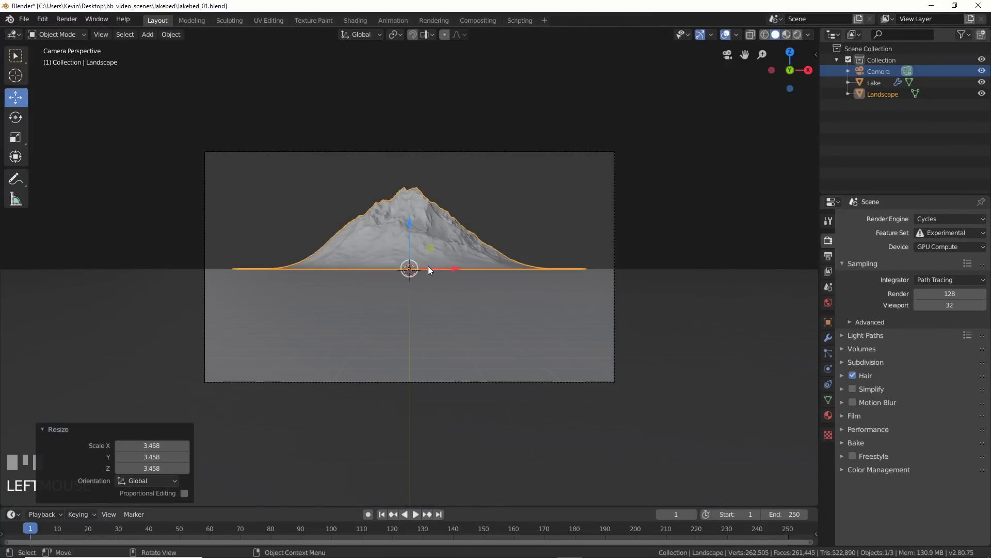
{"action": "key", "text": "shift+space"}
{"action": "left_click_drag", "start_coordinate": [411, 225], "coordinate": [286, 288]}
{"action": "key", "text": "shift+space"}
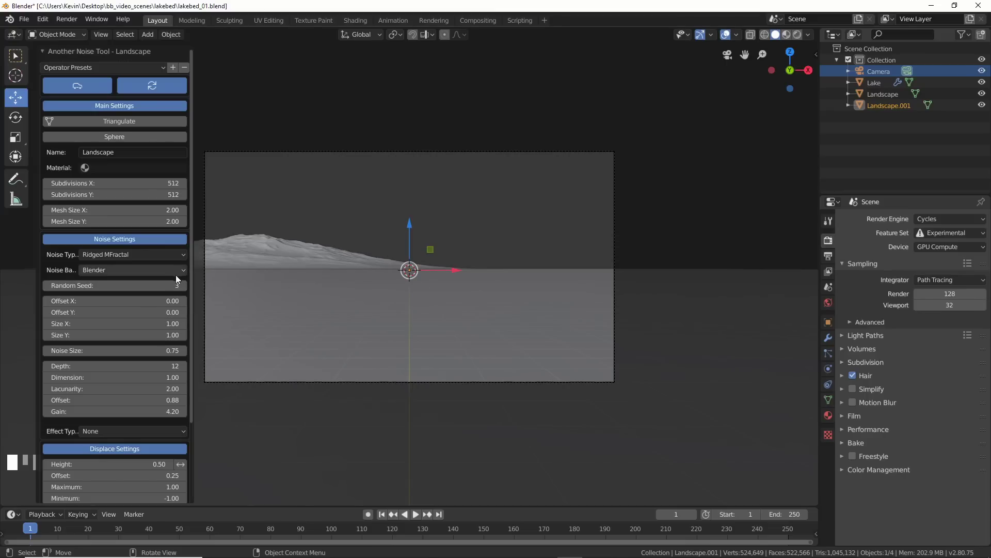
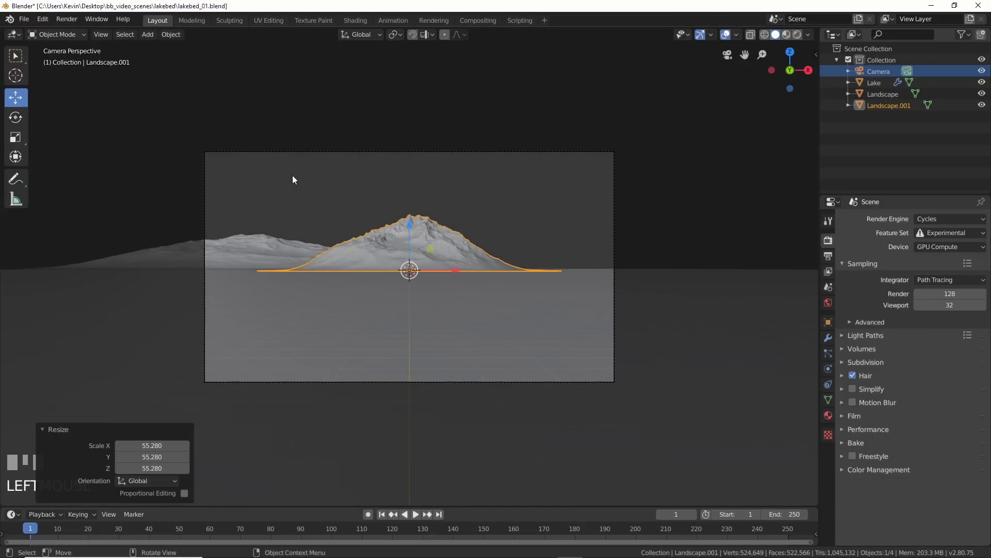
- Add another landscape positioned beside the first along the horizon and preview it in Rendered shading
{"action": "left_click_drag", "start_coordinate": [725, 181], "coordinate": [397, 277]}
{"action": "scroll", "scroll_direction": "down", "scroll_amount": 3}
{"action": "scroll", "scroll_direction": "down", "scroll_amount": 3}
{"action": "left_click", "coordinate": [397, 276]}
{"action": "left_click", "coordinate": [448, 319]}
{"action": "left_click_drag", "start_coordinate": [473, 277], "coordinate": [720, 225]}
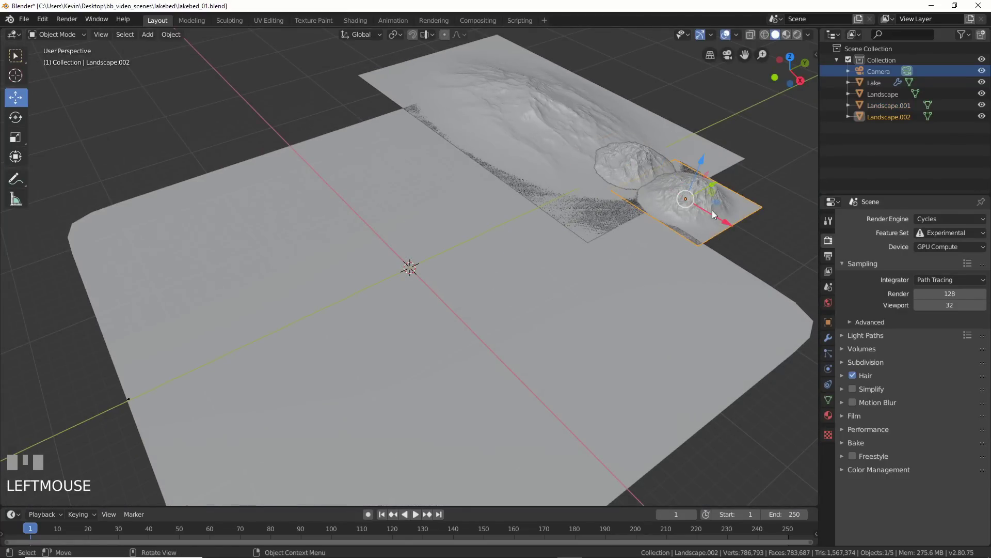
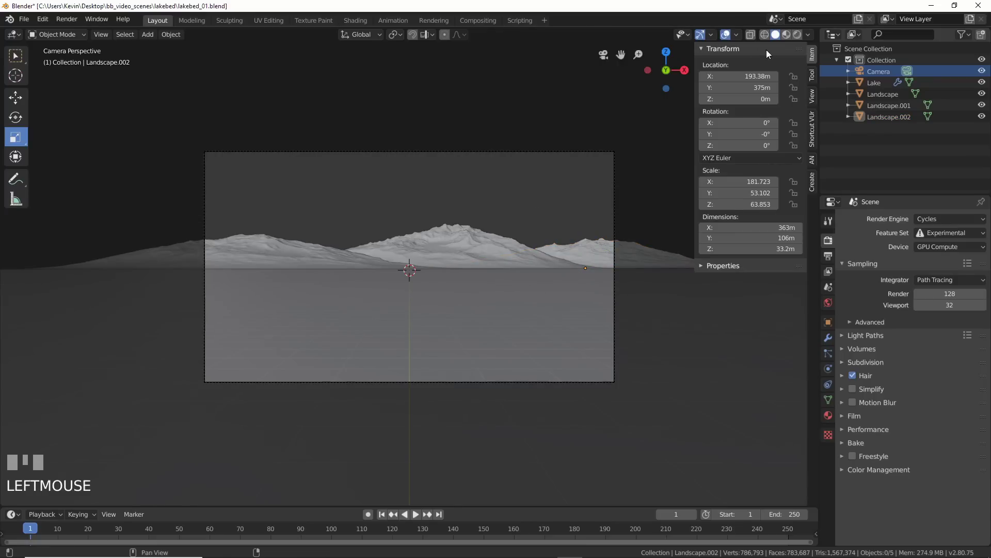
{"action": "left_click", "coordinate": [798, 38]}
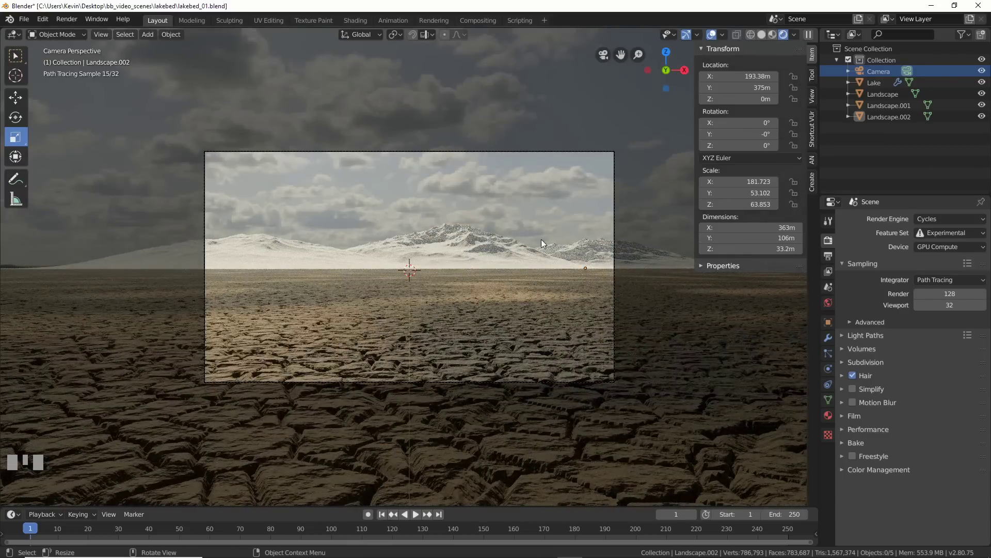
- Give the Landscape a dark brown mountains material with Roughness 0.919, then select the Lake
{"action": "left_click", "coordinate": [358, 22]}
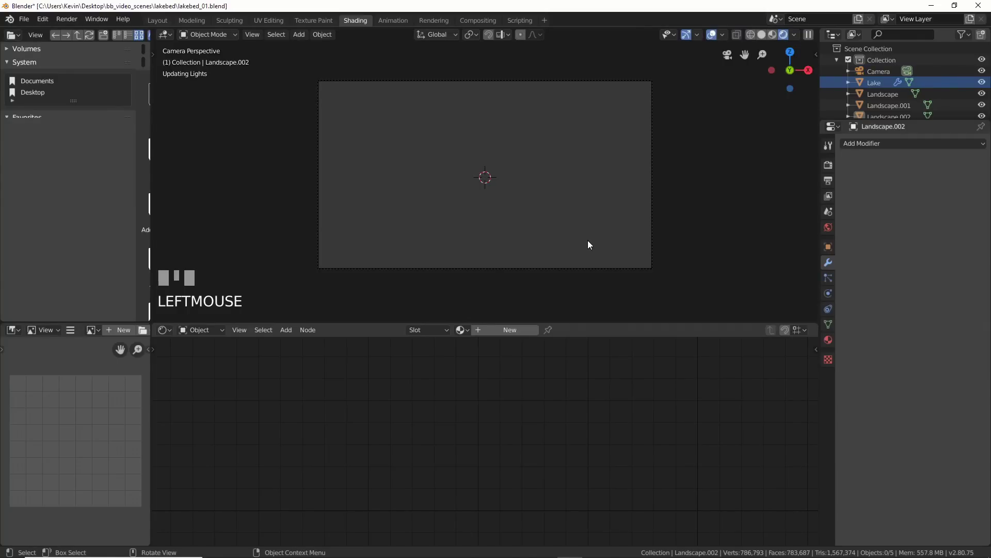
{"action": "left_click", "coordinate": [366, 164]}
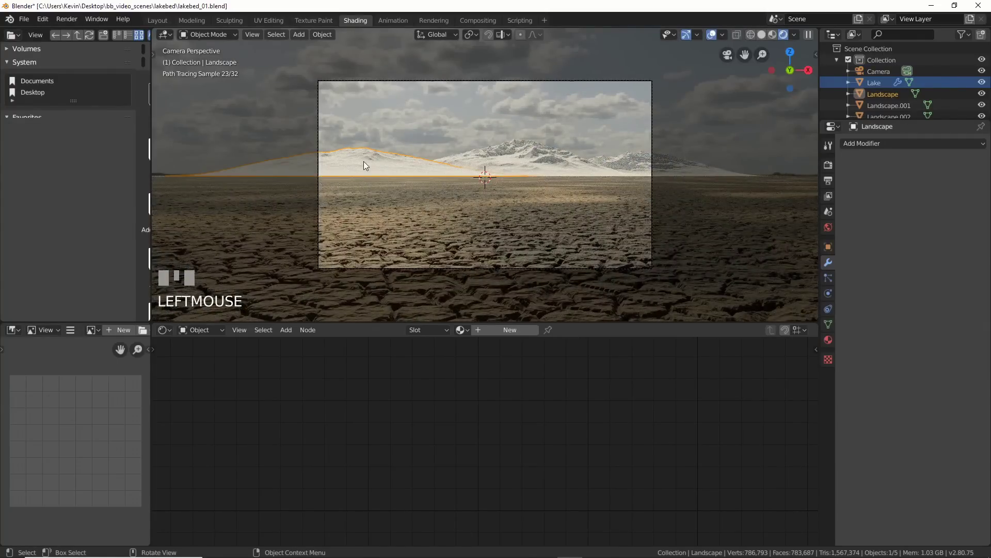
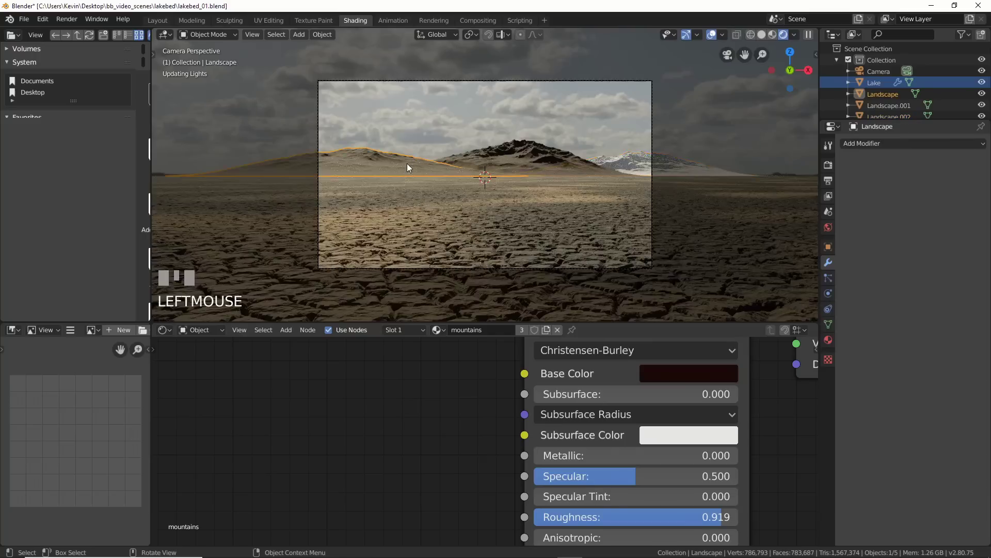
{"action": "left_click", "coordinate": [630, 167]}
- Feed the mountains Base Color from a MixRGB node whose Color1 is bright green
{"action": "left_click", "coordinate": [347, 435]}
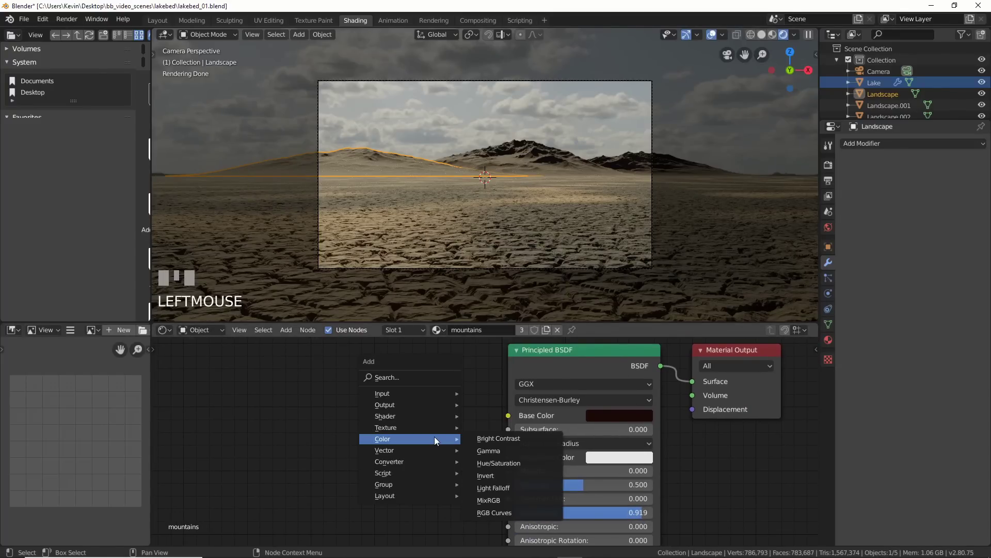
{"action": "key", "text": "shift+a"}
{"action": "left_click_drag", "start_coordinate": [493, 505], "coordinate": [463, 417]}
{"action": "left_click", "coordinate": [463, 418]}
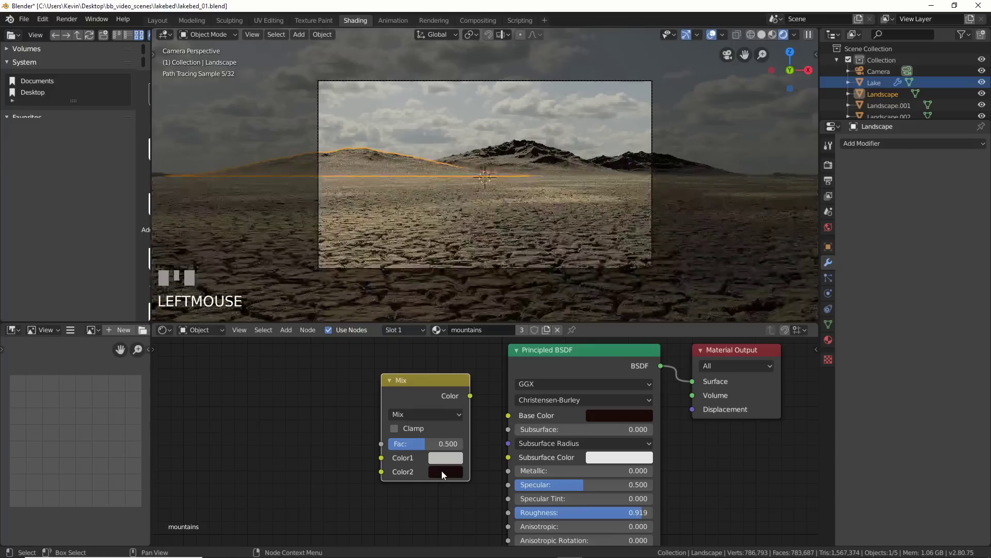
{"action": "left_click_drag", "start_coordinate": [449, 460], "coordinate": [469, 330]}
{"action": "left_click", "coordinate": [410, 449]}
{"action": "left_click", "coordinate": [489, 412]}
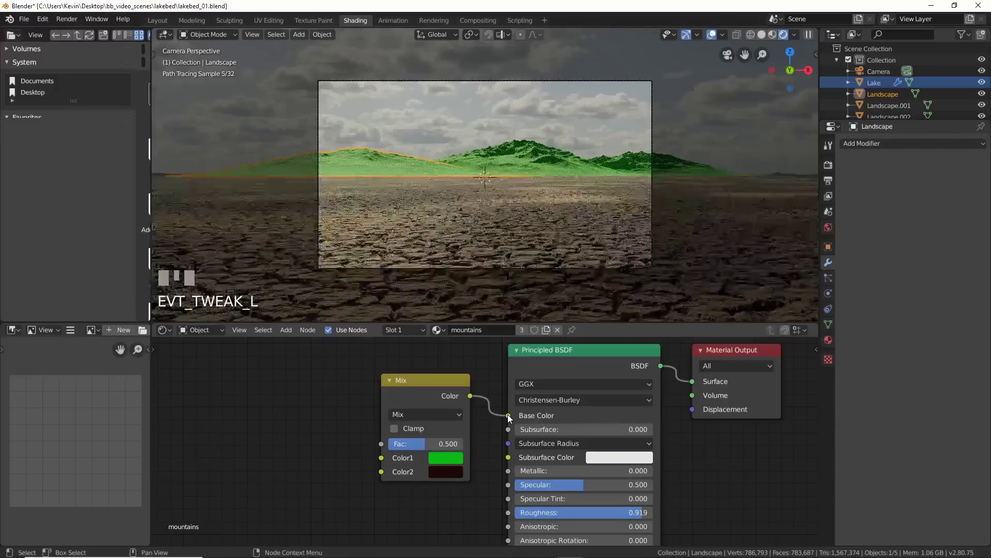
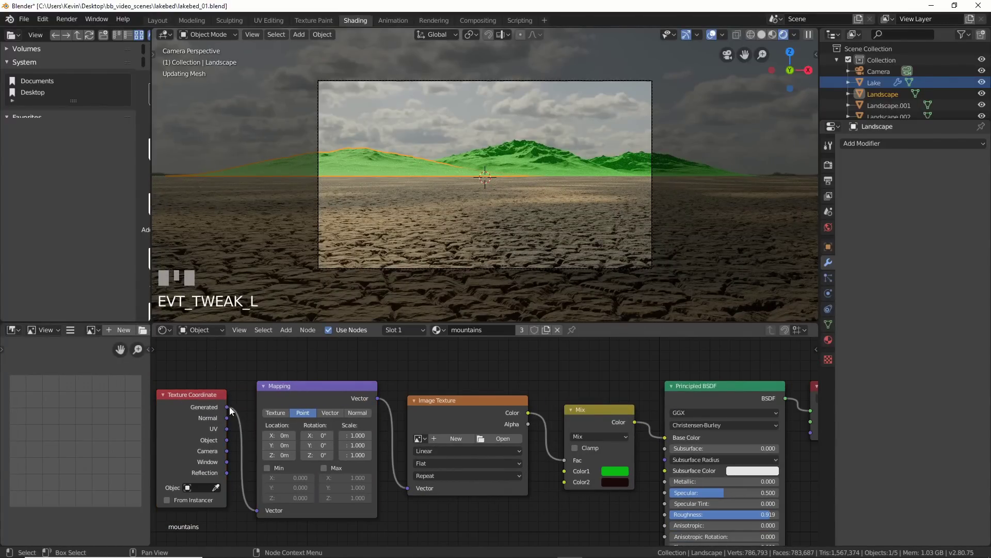
- Replace the Image Texture with a Separate XYZ node whose Z output drives the Mix factor
{"action": "left_click", "coordinate": [279, 414]}
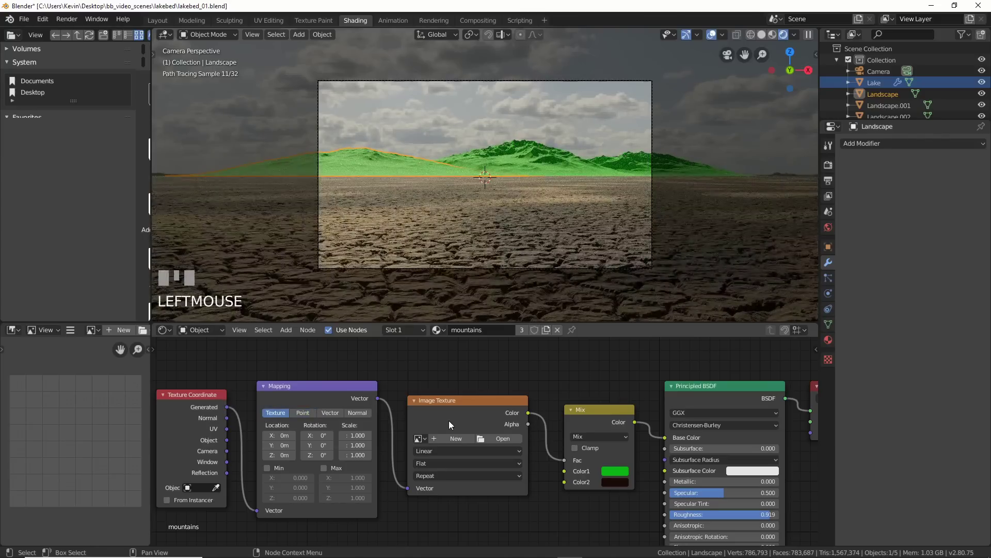
{"action": "left_click_drag", "start_coordinate": [451, 423], "coordinate": [462, 383]}
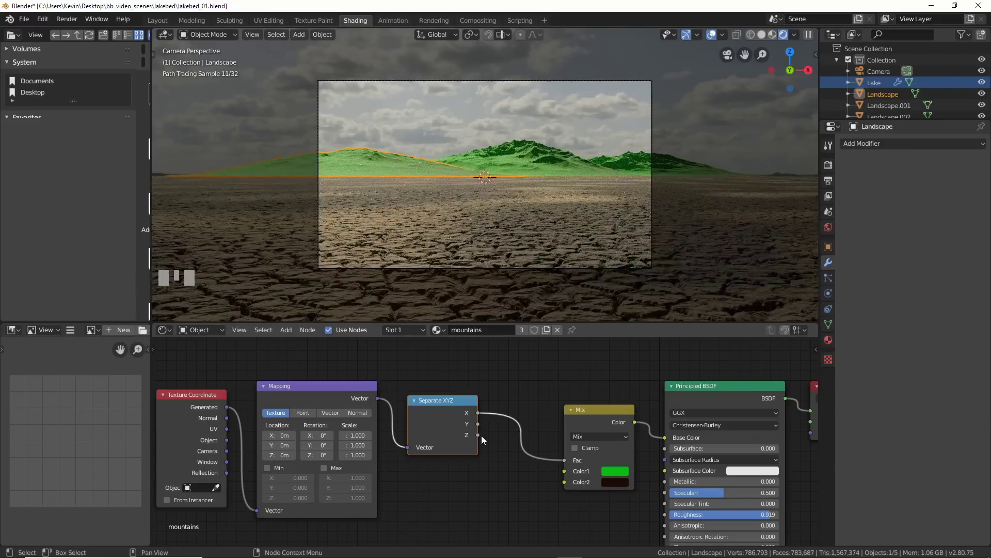
{"action": "left_click_drag", "start_coordinate": [507, 447], "coordinate": [538, 459]}
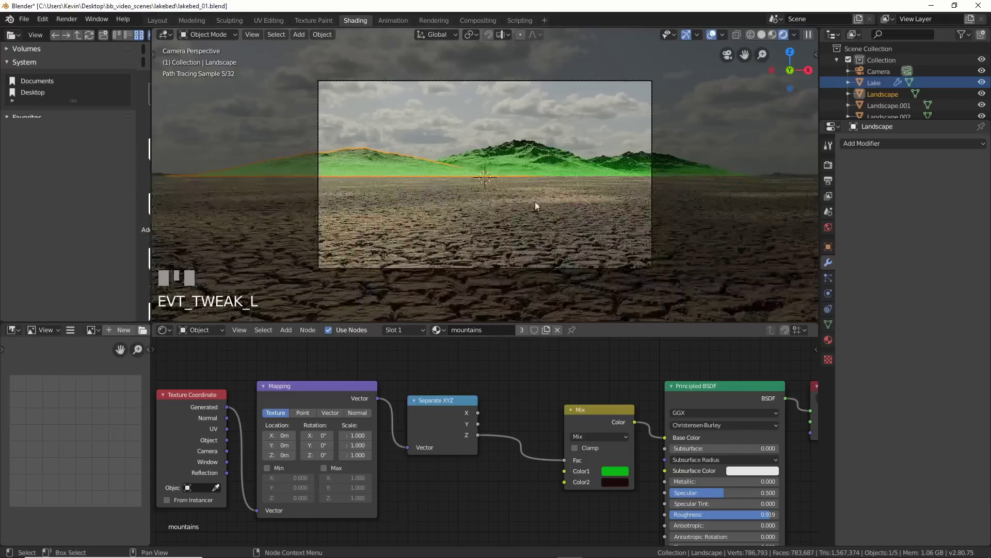
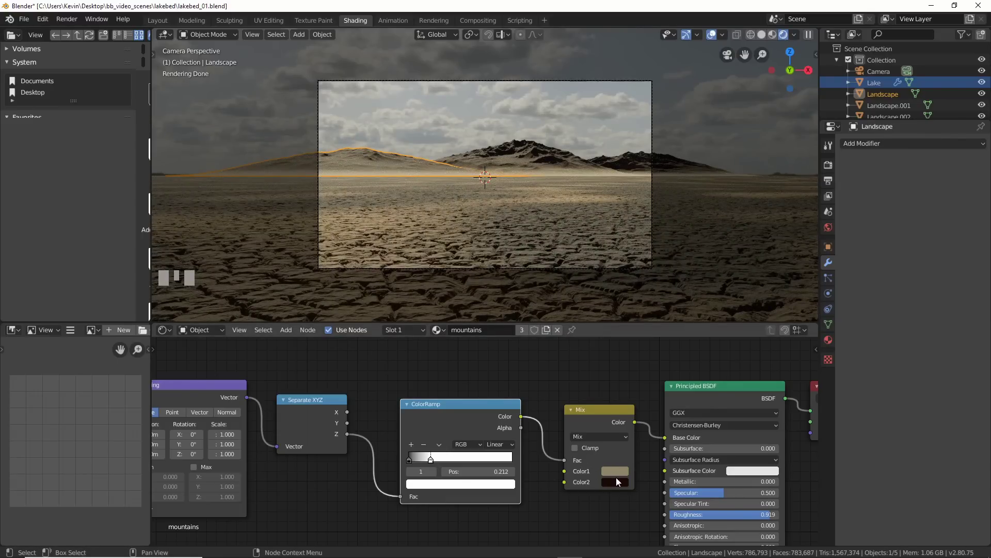
- Move the ColorRamp's white stop to 0.100 and change the Mix Color1 to sandy tan brown
{"action": "left_click_drag", "start_coordinate": [438, 463], "coordinate": [661, 337]}
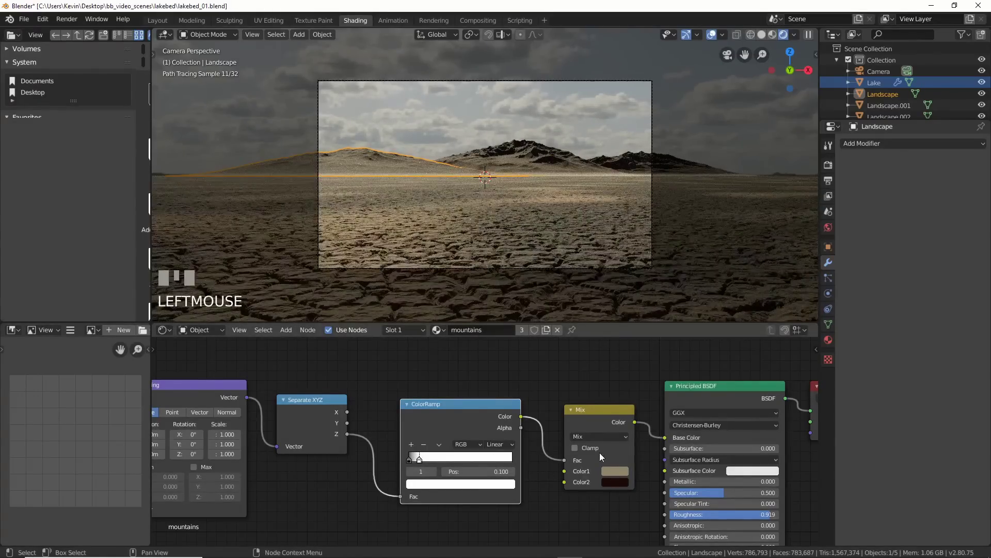
{"action": "left_click", "coordinate": [614, 474]}
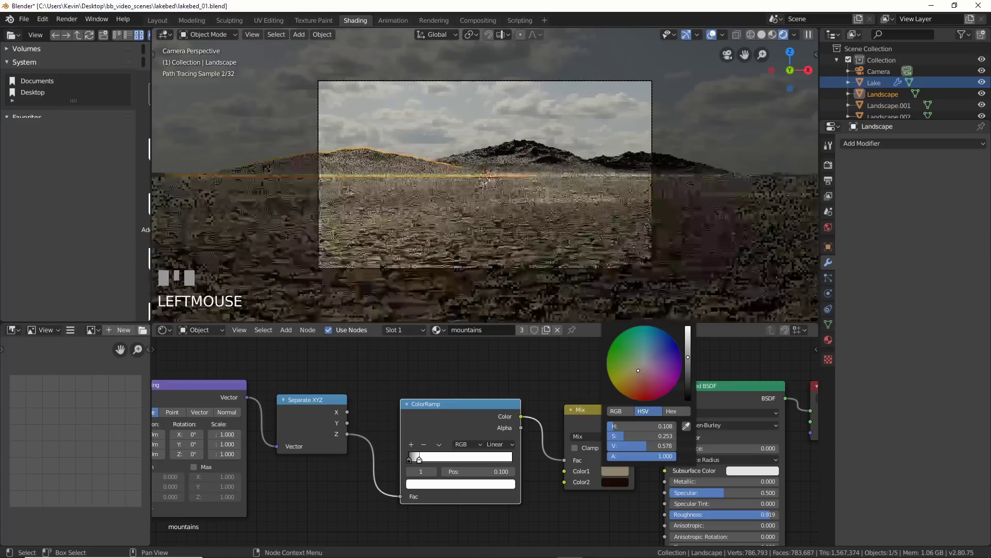
{"action": "left_click", "coordinate": [553, 362]}
- Duplicate the Mix node before the BSDF, feeding the first Mix into Color2 with a light grey Color1
{"action": "scroll", "scroll_direction": "down", "scroll_amount": 3}
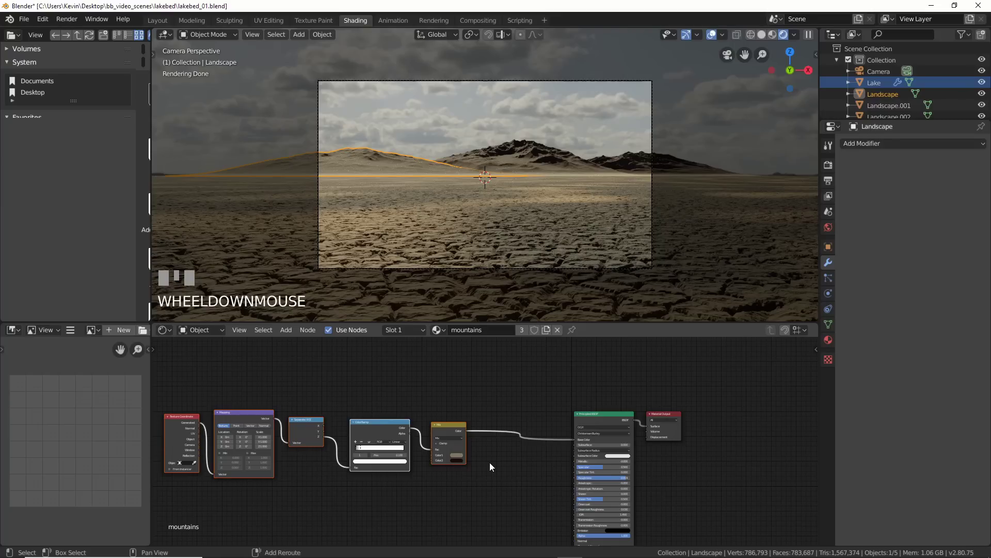
{"action": "left_click", "coordinate": [451, 439]}
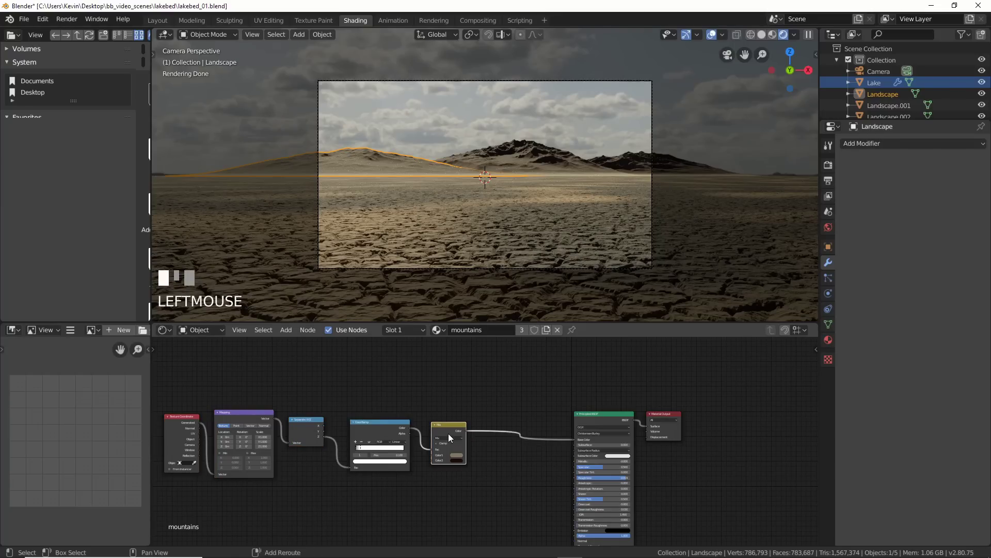
{"action": "key", "text": "shift+d"}
{"action": "left_click", "coordinate": [519, 438]}
{"action": "scroll", "scroll_direction": "up", "scroll_amount": 3}
{"action": "left_click_drag", "start_coordinate": [519, 479], "coordinate": [521, 493]}
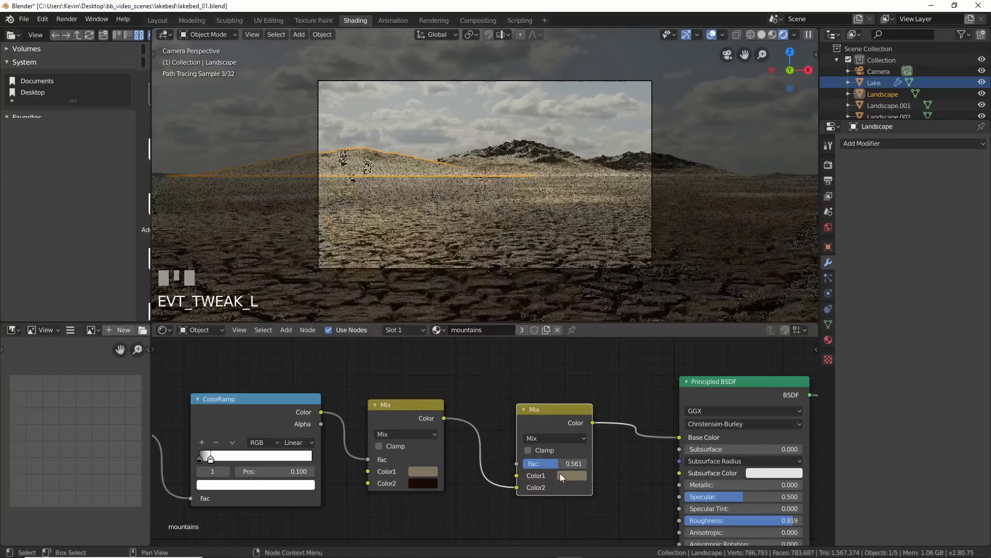
{"action": "left_click", "coordinate": [569, 476]}
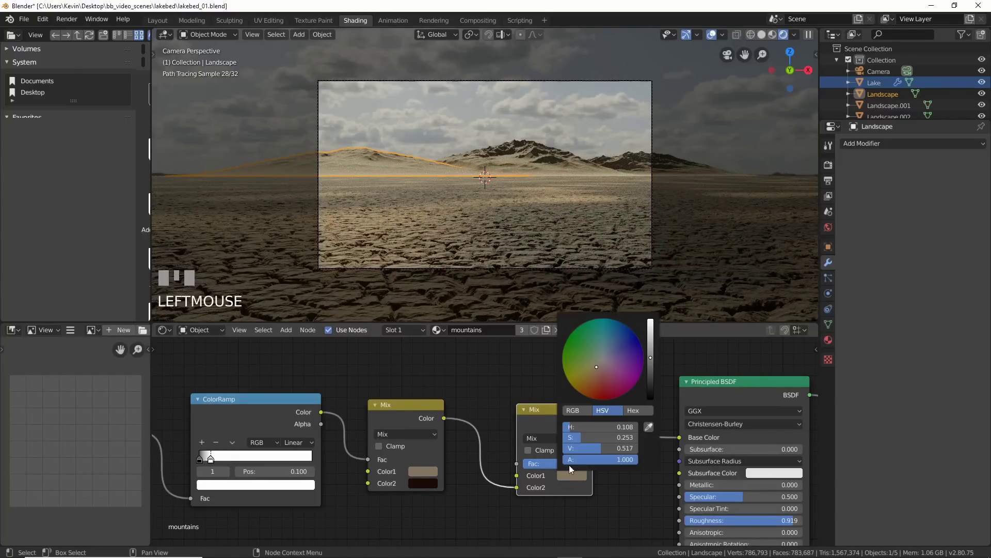
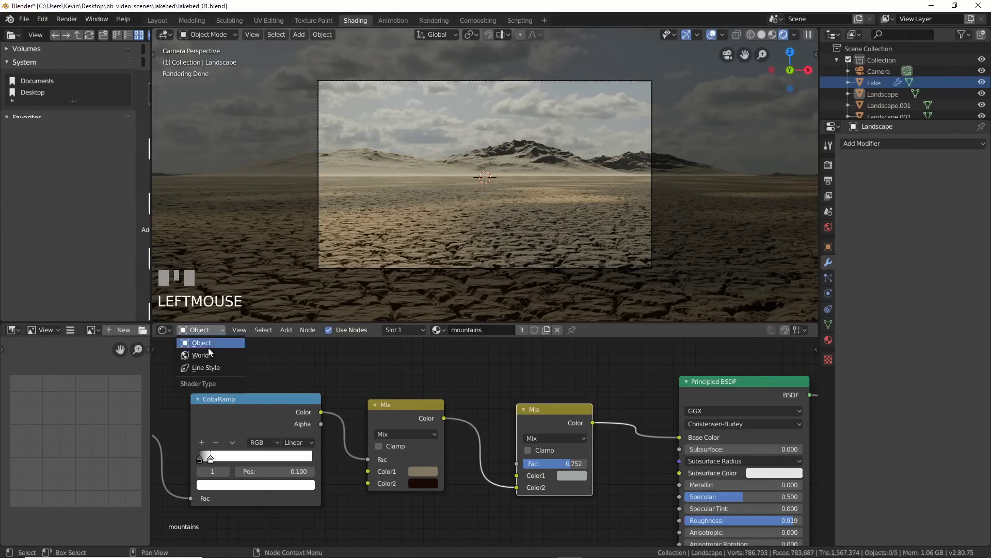
{"action": "left_click_drag", "start_coordinate": [216, 359], "coordinate": [219, 348]}
{"action": "key", "text": "Return"}
{"action": "left_click_drag", "start_coordinate": [246, 346], "coordinate": [431, 422]}
{"action": "left_click_drag", "start_coordinate": [475, 389], "coordinate": [495, 230]}
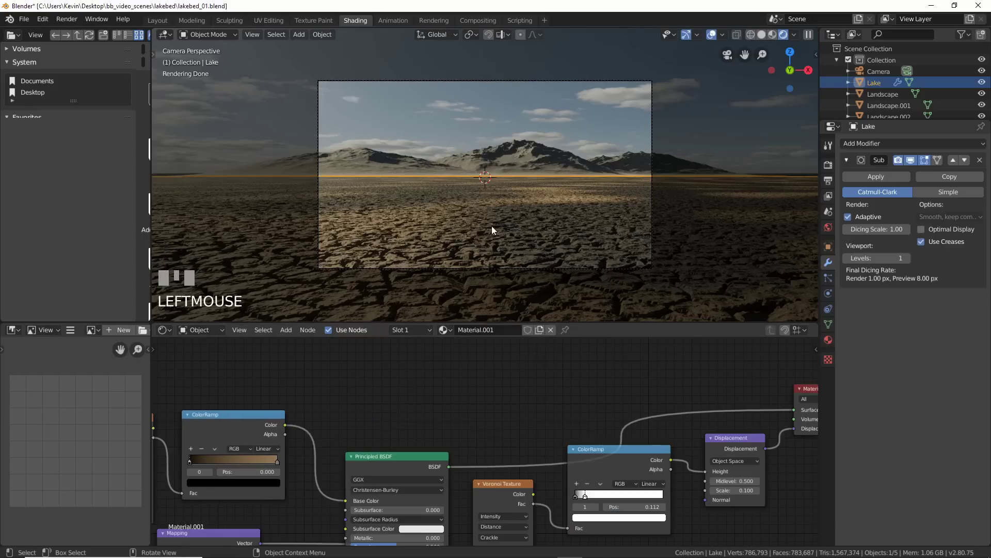
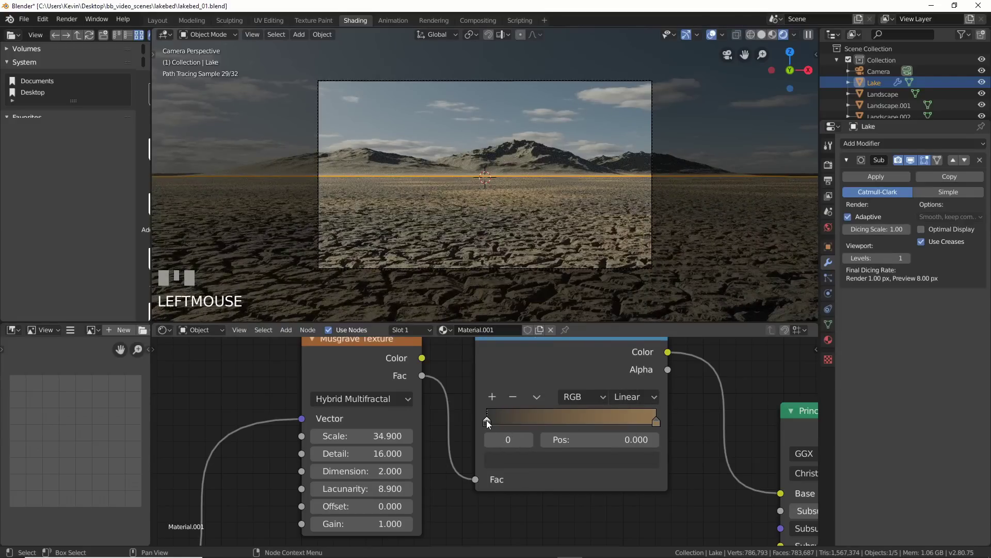
- Set the Lake ColorRamp's left stop to a very dark brown (V 0.205)
{"action": "left_click_drag", "start_coordinate": [489, 425], "coordinate": [517, 401]}
{"action": "left_click_drag", "start_coordinate": [517, 402], "coordinate": [504, 402]}
{"action": "left_click_drag", "start_coordinate": [495, 402], "coordinate": [563, 431]}
{"action": "left_click_drag", "start_coordinate": [547, 430], "coordinate": [612, 387]}
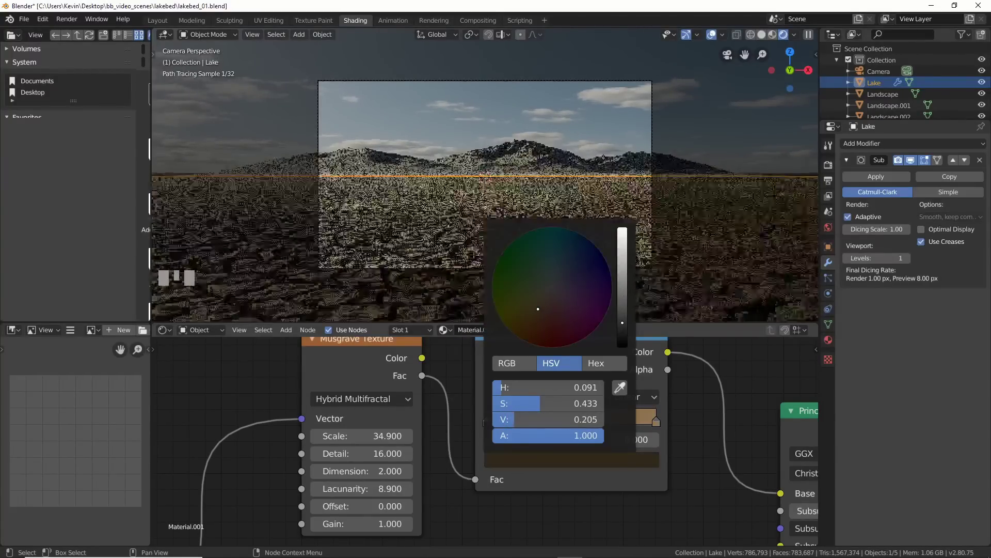
{"action": "left_click", "coordinate": [760, 385]}
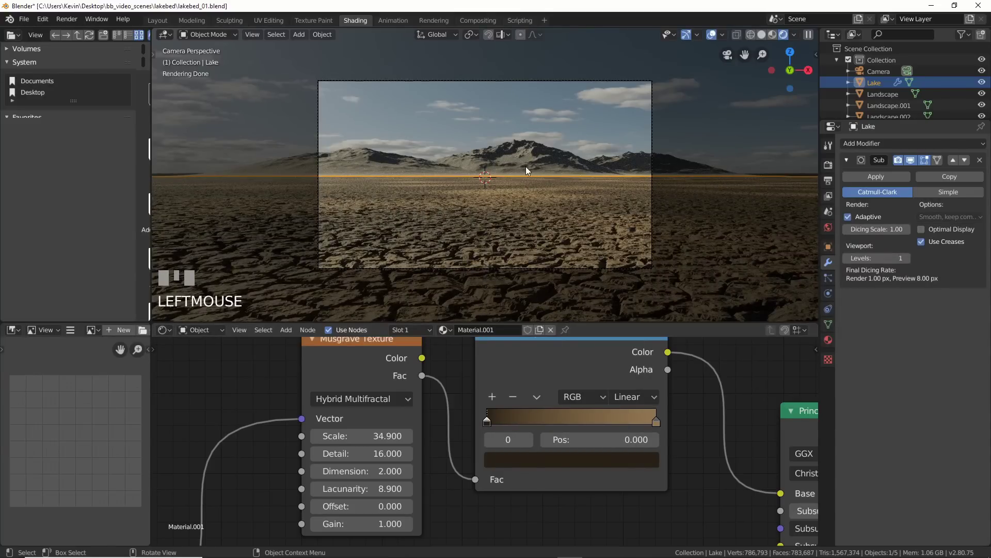